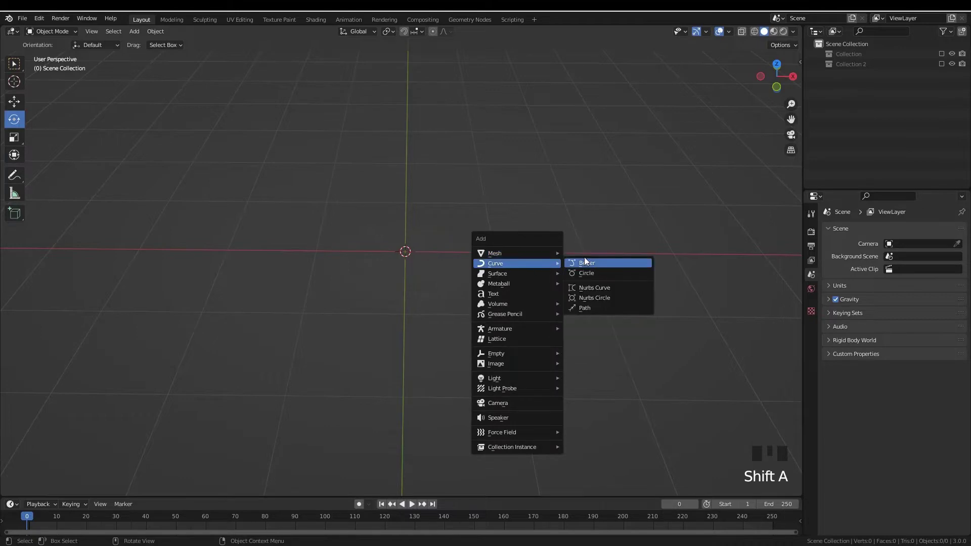
Add a new Bezier curve and rotate it 90° on X so it stands upright.
{"action": "key", "text": "KP_7"}
{"action": "key", "text": "KP_Decimal"}
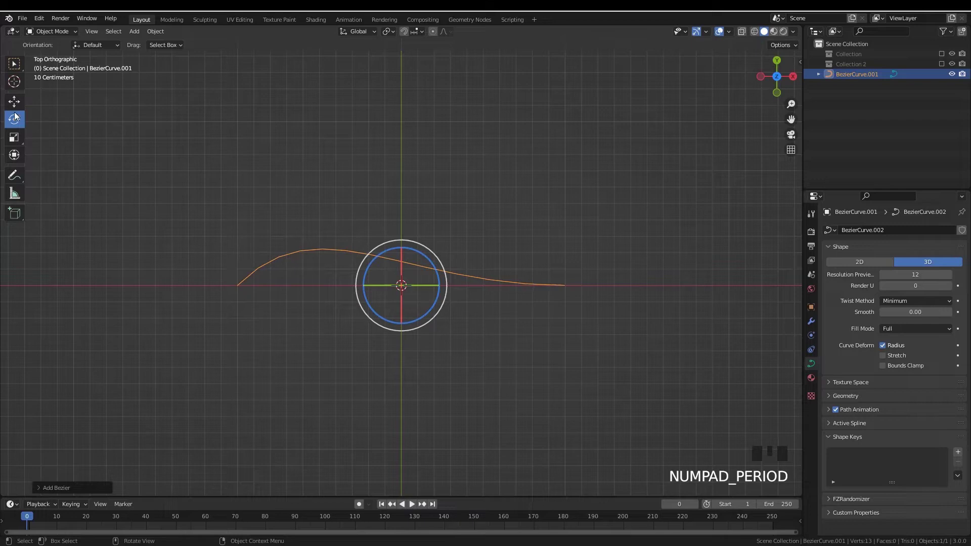
{"action": "left_click_drag", "start_coordinate": [402, 345], "coordinate": [453, 304]}
{"action": "key", "text": "r"}
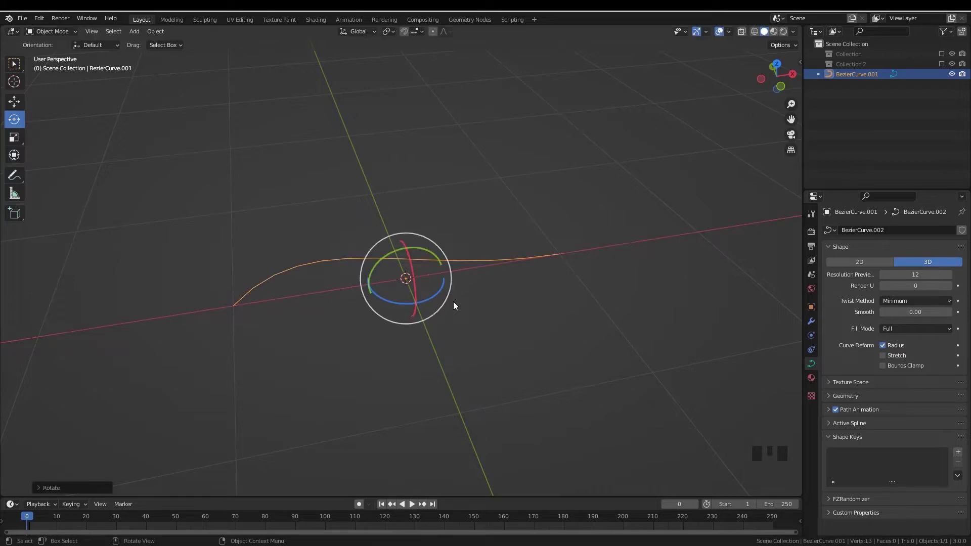
{"action": "left_click_drag", "start_coordinate": [428, 318], "coordinate": [431, 338]}
{"action": "key", "text": "KP_9"}
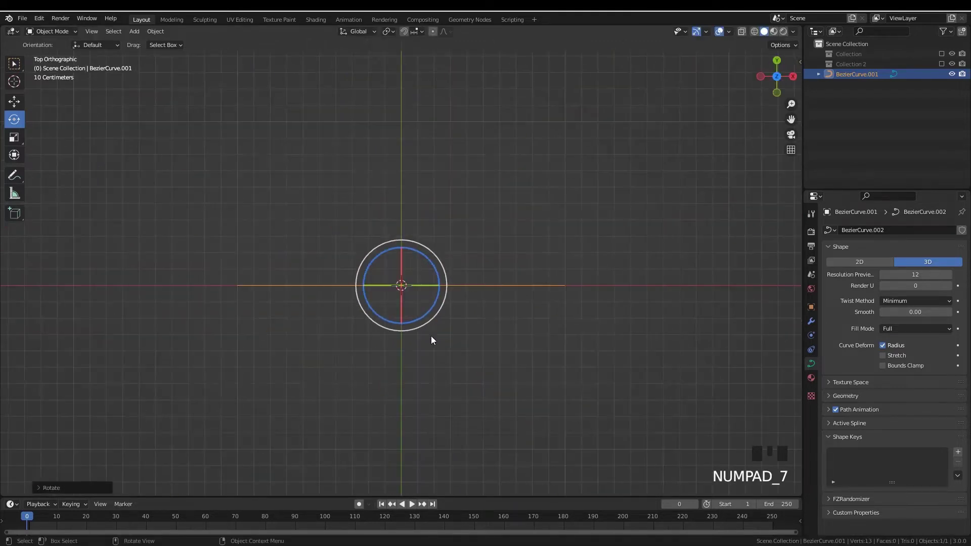
Give the curve a round bevel depth of 0.024 m in its Geometry settings.
{"action": "left_click_drag", "start_coordinate": [475, 206], "coordinate": [446, 253]}
{"action": "scroll", "scroll_direction": "up", "scroll_amount": 3}
{"action": "left_click_drag", "start_coordinate": [363, 311], "coordinate": [812, 371]}
{"action": "left_click", "coordinate": [812, 371]}
{"action": "left_click_drag", "start_coordinate": [843, 401], "coordinate": [866, 411]}
{"action": "scroll", "scroll_direction": "down", "scroll_amount": 3}
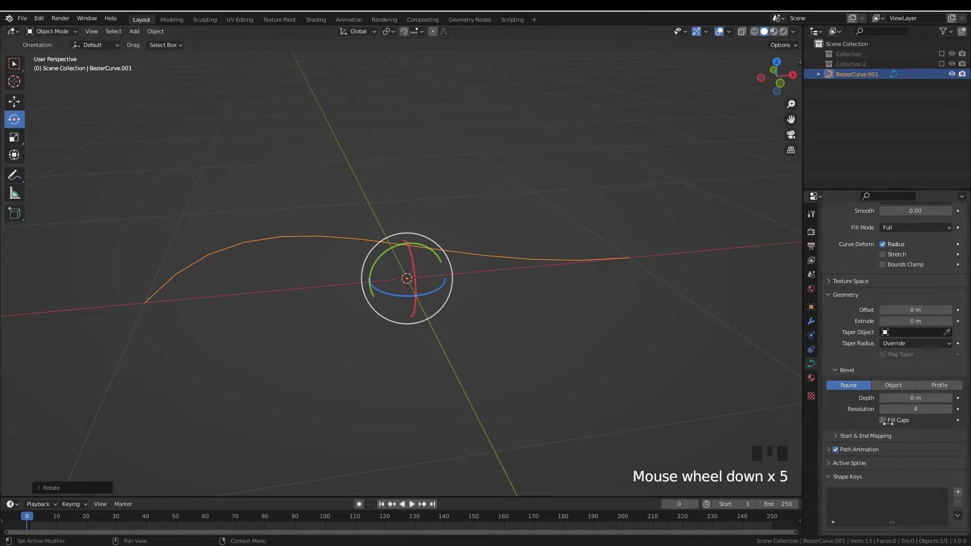
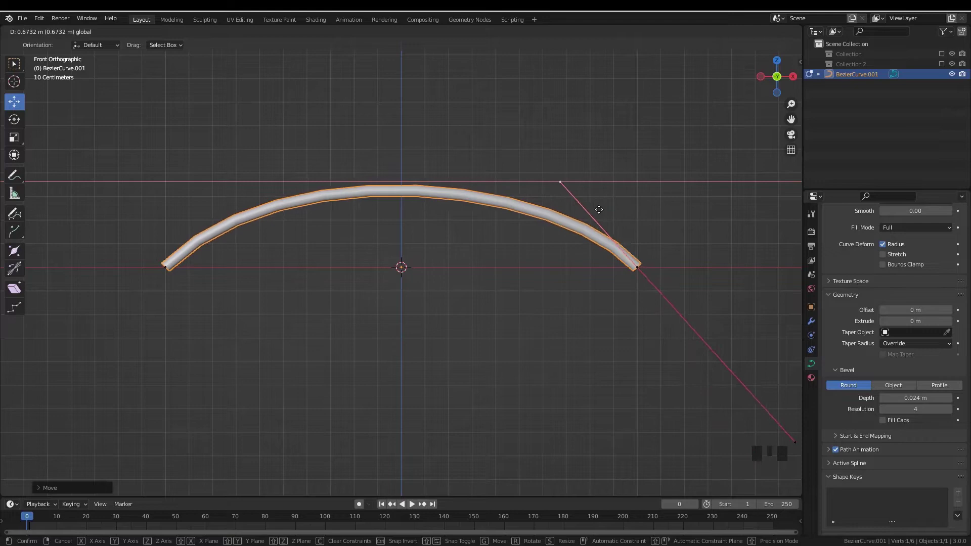
Adjust the Bezier handles in front and top views to even out the strand's arch.
{"action": "key", "text": "KP_7"}
{"action": "key", "text": "Tab"}
{"action": "key", "text": "KP_1"}
{"action": "key", "text": "Tab"}
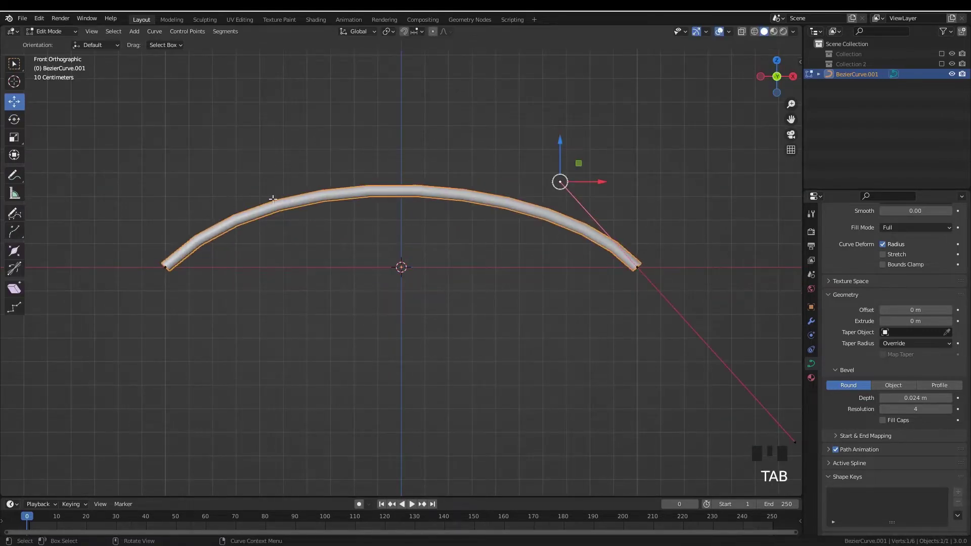
{"action": "key", "text": "Tab"}
{"action": "scroll", "scroll_direction": "up", "scroll_amount": 3}
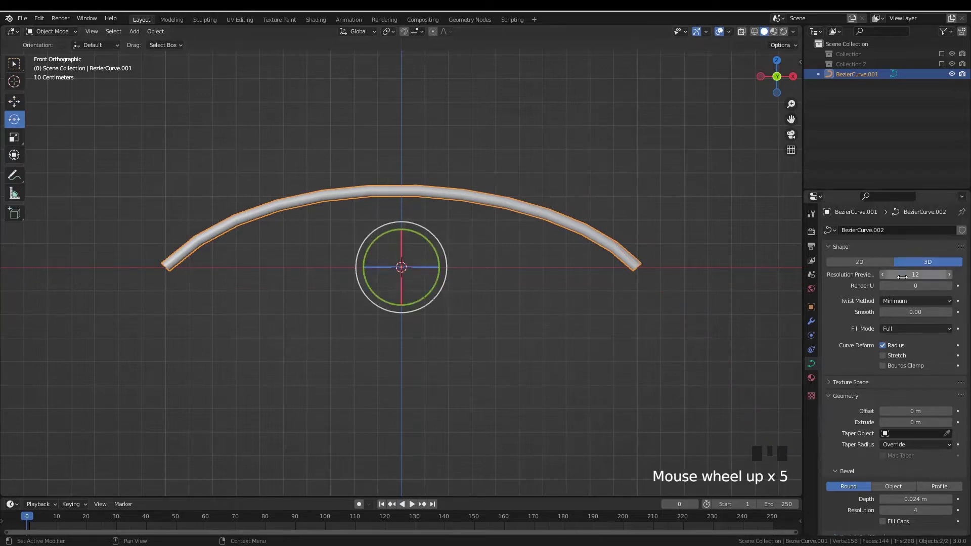
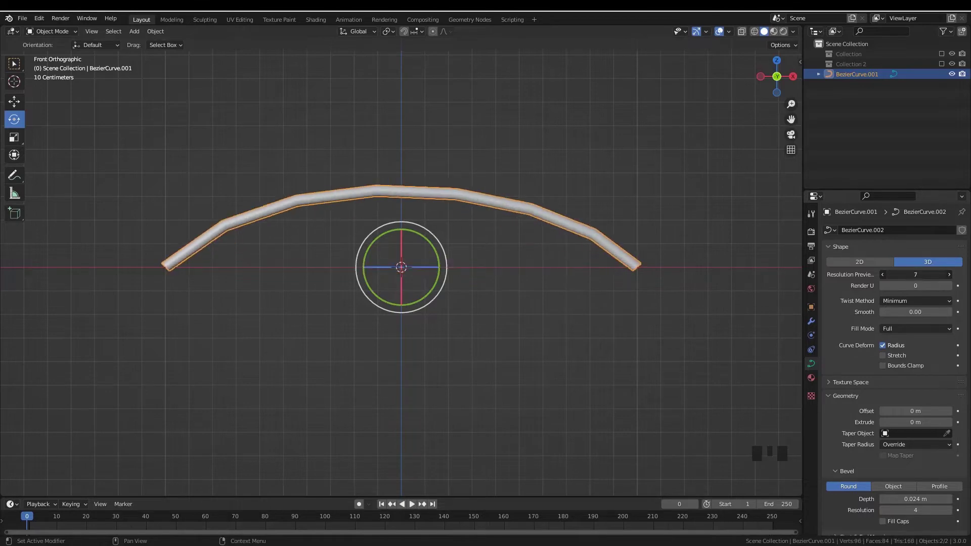
{"action": "key", "text": "Tab"}
{"action": "key", "text": "KP_7"}
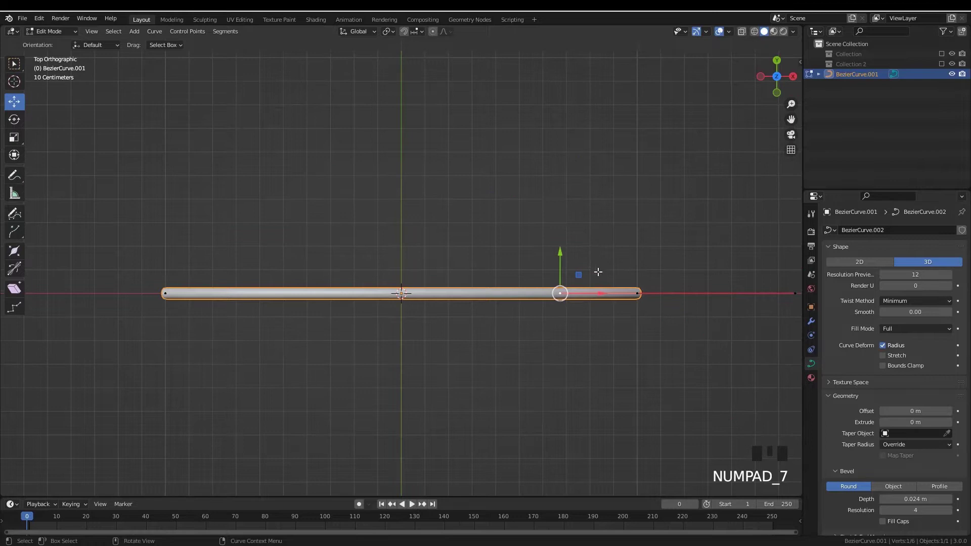
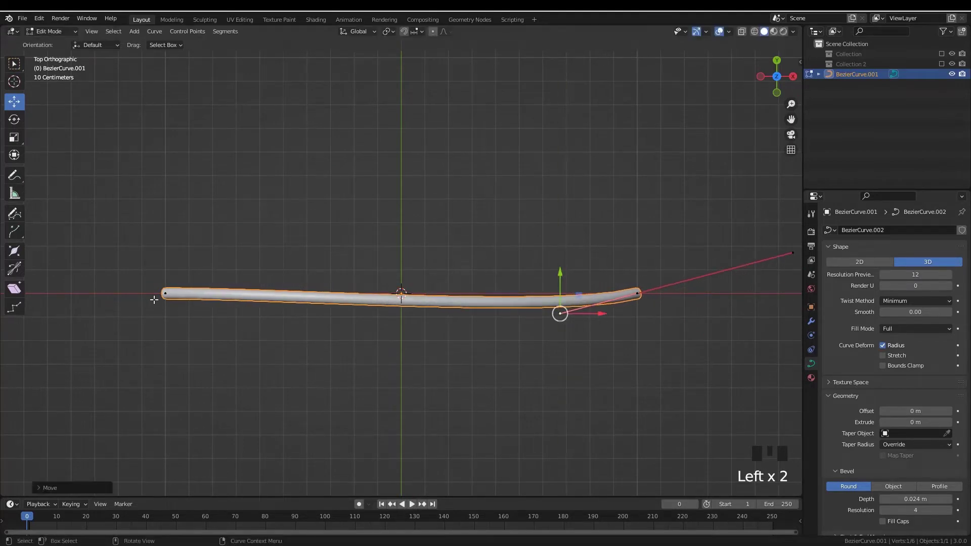
Move the end and middle handles to flatten the arch into a gentle wave.
{"action": "left_click", "coordinate": [171, 290]}
{"action": "left_click", "coordinate": [293, 292]}
{"action": "left_click", "coordinate": [285, 259]}
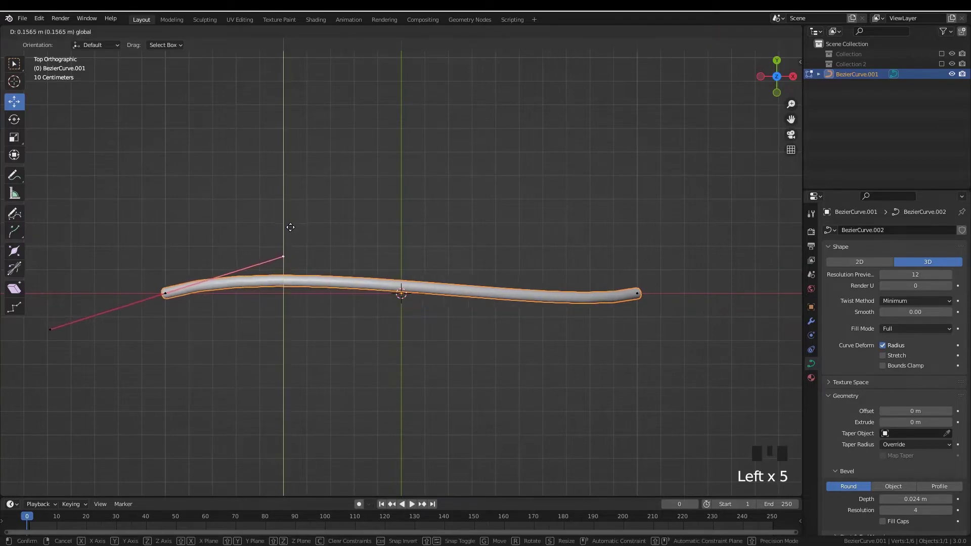
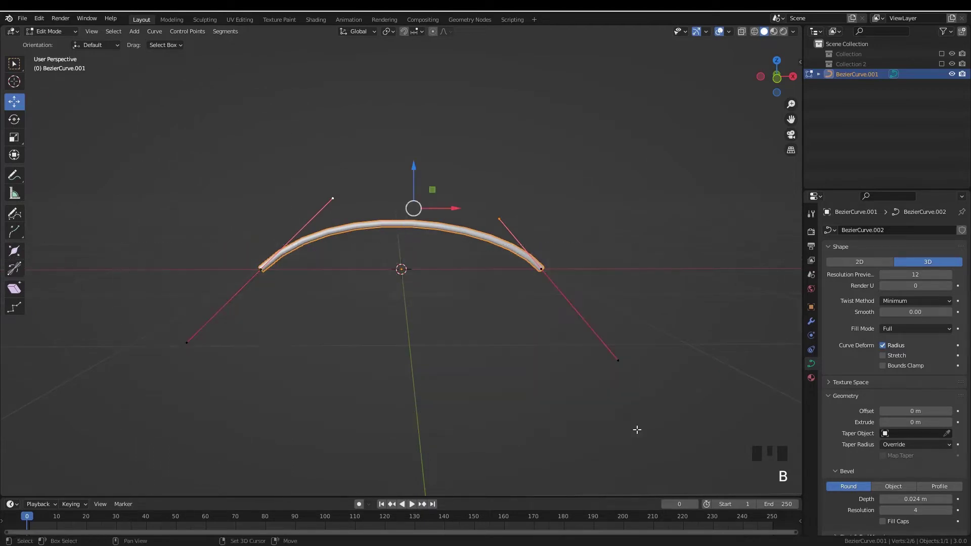
{"action": "left_click", "coordinate": [417, 166]}
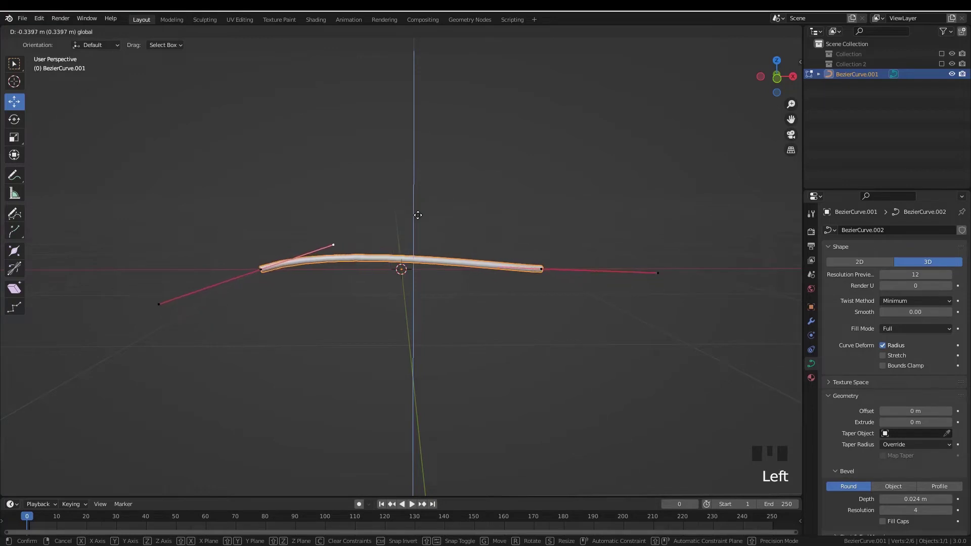
{"action": "left_click_drag", "start_coordinate": [446, 257], "coordinate": [449, 341]}
{"action": "key", "text": "Tab"}
Leave edit mode and apply all of the strand's transforms.
{"action": "scroll", "scroll_direction": "down", "scroll_amount": 3}
{"action": "left_click_drag", "start_coordinate": [450, 366], "coordinate": [441, 285]}
{"action": "scroll", "scroll_direction": "up", "scroll_amount": 3}
{"action": "scroll", "scroll_direction": "down", "scroll_amount": 3}
{"action": "left_click_drag", "start_coordinate": [441, 297], "coordinate": [746, 333]}
{"action": "key", "text": "s"}
{"action": "key", "text": "ctrl+a"}
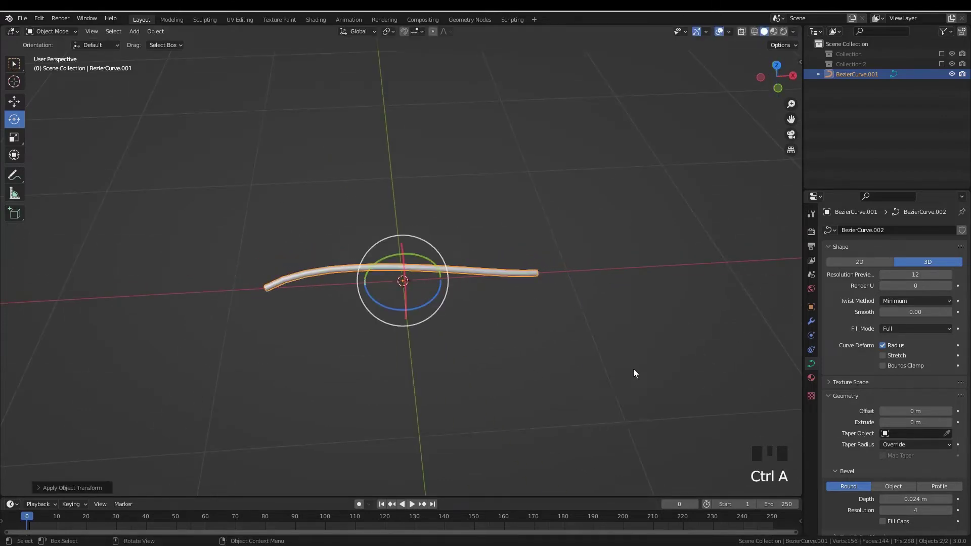
Turn the hat's collection visibility back on so the cowboy hat reappears.
{"action": "left_click_drag", "start_coordinate": [569, 370], "coordinate": [558, 331]}
{"action": "scroll", "scroll_direction": "up", "scroll_amount": 3}
{"action": "scroll", "scroll_direction": "down", "scroll_amount": 3}
{"action": "left_click_drag", "start_coordinate": [566, 337], "coordinate": [943, 57]}
{"action": "left_click", "coordinate": [942, 57]}
{"action": "scroll", "scroll_direction": "down", "scroll_amount": 3}
{"action": "left_click_drag", "start_coordinate": [607, 256], "coordinate": [477, 264]}
{"action": "key", "text": "alt+a"}
{"action": "left_click", "coordinate": [477, 255]}
{"action": "left_click_drag", "start_coordinate": [495, 261], "coordinate": [618, 307]}
Scale the rope strand down to about 0.448 and save the file.
{"action": "key", "text": "s"}
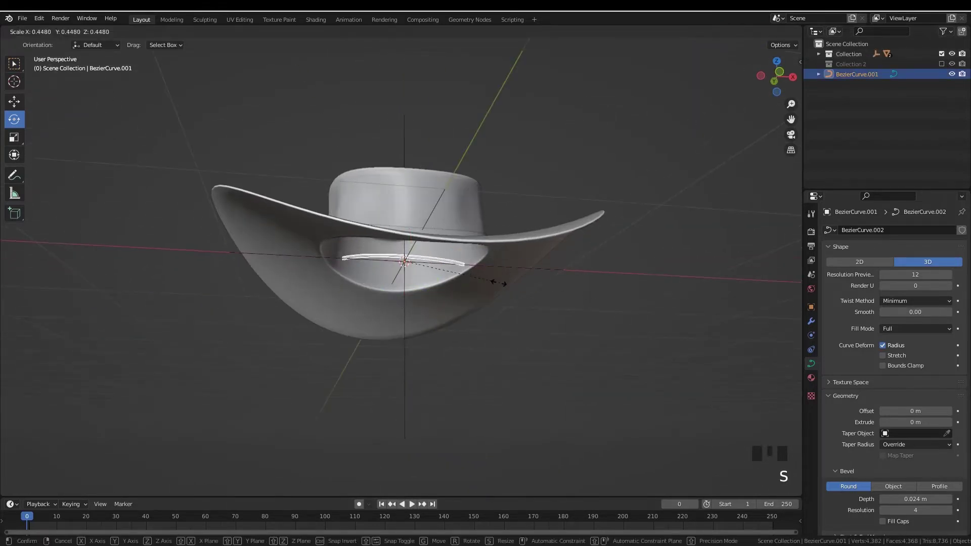
{"action": "left_click_drag", "start_coordinate": [484, 278], "coordinate": [473, 302]}
{"action": "scroll", "scroll_direction": "up", "scroll_amount": 3}
{"action": "key", "text": "ctrl+s"}
{"action": "scroll", "scroll_direction": "down", "scroll_amount": 3}
Select the hat brim and orbit to look down onto it.
{"action": "left_click_drag", "start_coordinate": [525, 268], "coordinate": [507, 280]}
{"action": "scroll", "scroll_direction": "up", "scroll_amount": 3}
{"action": "left_click_drag", "start_coordinate": [486, 280], "coordinate": [463, 229]}
{"action": "left_click", "coordinate": [463, 229]}
{"action": "scroll", "scroll_direction": "down", "scroll_amount": 3}
{"action": "left_click_drag", "start_coordinate": [452, 217], "coordinate": [20, 98]}
{"action": "left_click_drag", "start_coordinate": [20, 98], "coordinate": [690, 357]}
{"action": "left_click_drag", "start_coordinate": [706, 369], "coordinate": [303, 300]}
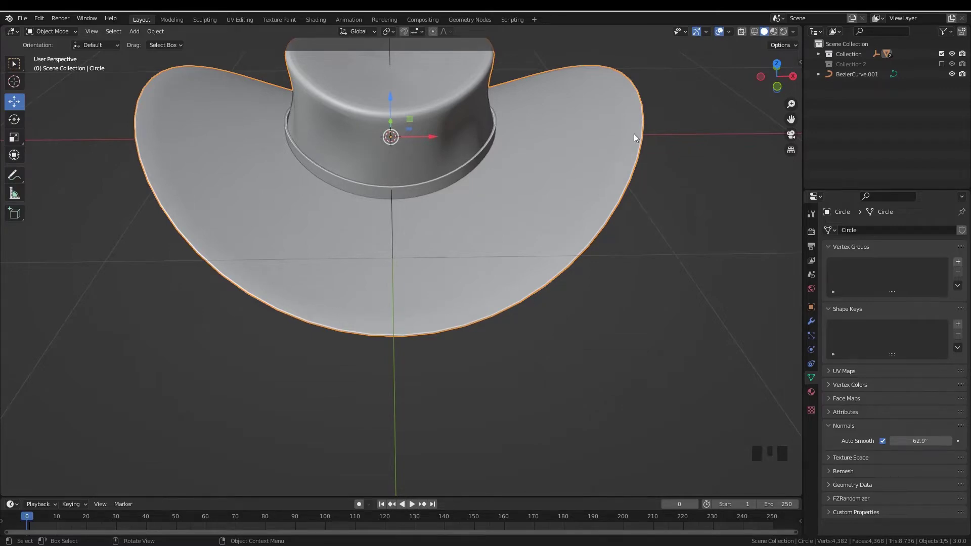
{"action": "left_click_drag", "start_coordinate": [631, 273], "coordinate": [569, 320]}
Duplicate the brim's outer edge loop and separate it as its own object.
{"action": "left_click", "coordinate": [569, 320]}
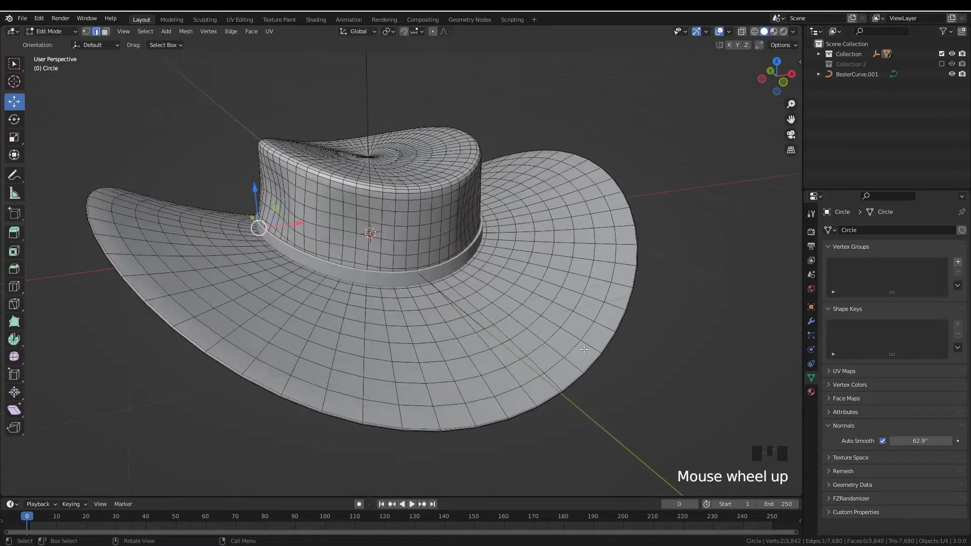
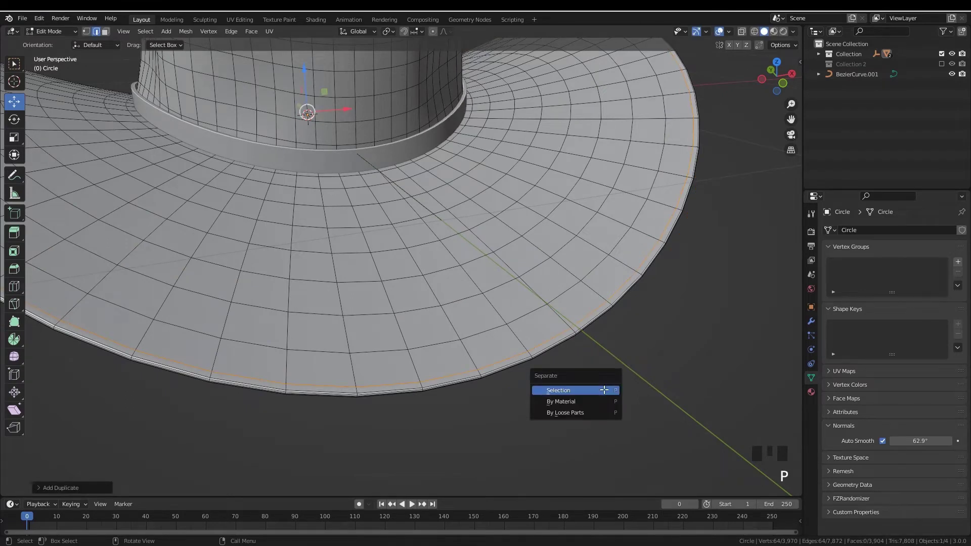
{"action": "key", "text": "Tab"}
{"action": "left_click", "coordinate": [531, 324]}
{"action": "key", "text": "shift+h"}
Select the separated rim loop object and enter edit mode on it.
{"action": "key", "text": "Tab"}
{"action": "key", "text": "alt+a"}
{"action": "left_click", "coordinate": [550, 336]}
{"action": "key", "text": "ctrl+x"}
{"action": "key", "text": "Tab"}
{"action": "key", "text": "alt+h"}
{"action": "key", "text": "alt+a"}
{"action": "left_click", "coordinate": [537, 354]}
{"action": "left_click", "coordinate": [535, 348]}
{"action": "middle_click", "coordinate": [546, 361]}
{"action": "key", "text": "Tab"}
{"action": "key", "text": "1"}
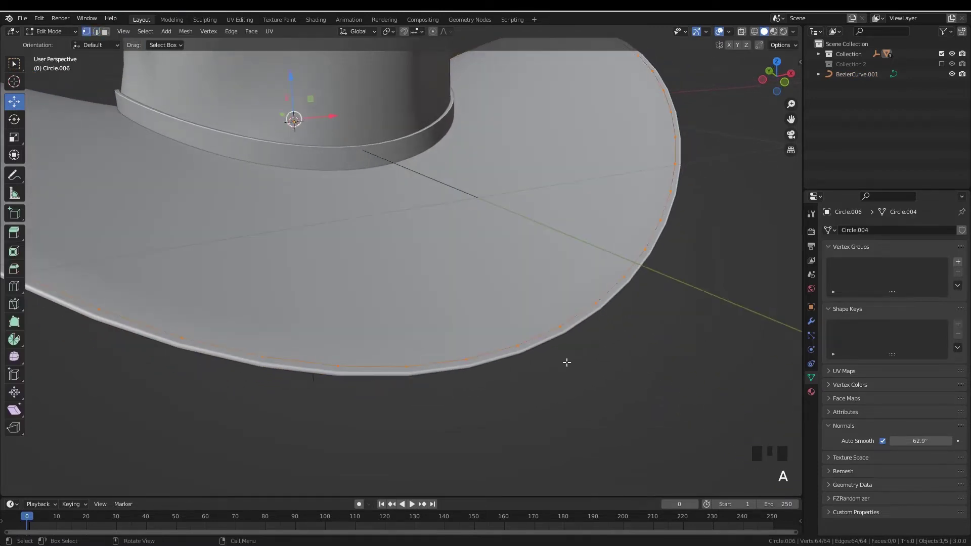
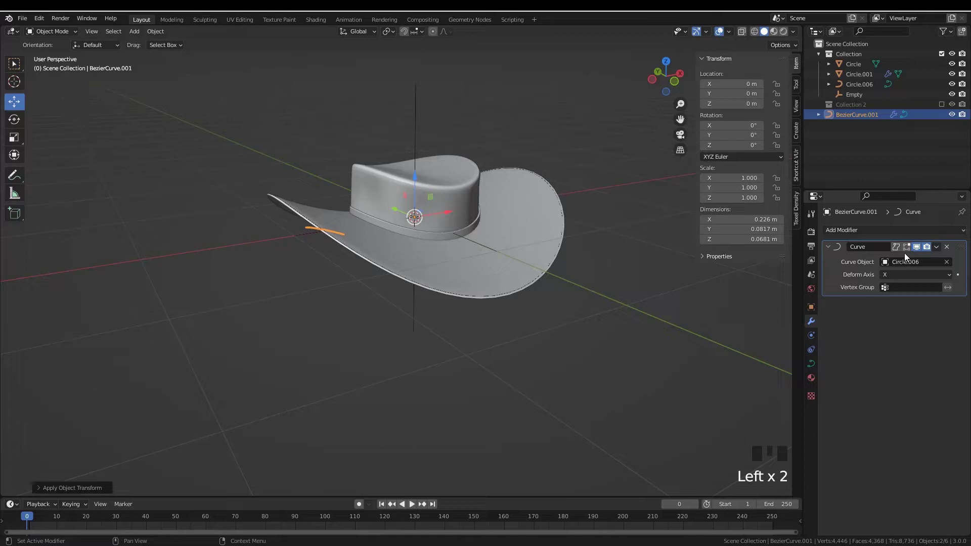
Add an Array modifier to the rope strand.
{"action": "left_click_drag", "start_coordinate": [900, 264], "coordinate": [916, 250]}
{"action": "left_click", "coordinate": [916, 251]}
{"action": "left_click_drag", "start_coordinate": [861, 231], "coordinate": [594, 320]}
{"action": "left_click_drag", "start_coordinate": [593, 320], "coordinate": [560, 272]}
{"action": "scroll", "scroll_direction": "up", "scroll_amount": 3}
{"action": "scroll", "scroll_direction": "down", "scroll_amount": 3}
{"action": "left_click_drag", "start_coordinate": [559, 233], "coordinate": [495, 301]}
{"action": "scroll", "scroll_direction": "up", "scroll_amount": 3}
{"action": "left_click_drag", "start_coordinate": [524, 275], "coordinate": [507, 238]}
{"action": "key", "text": "Tab"}
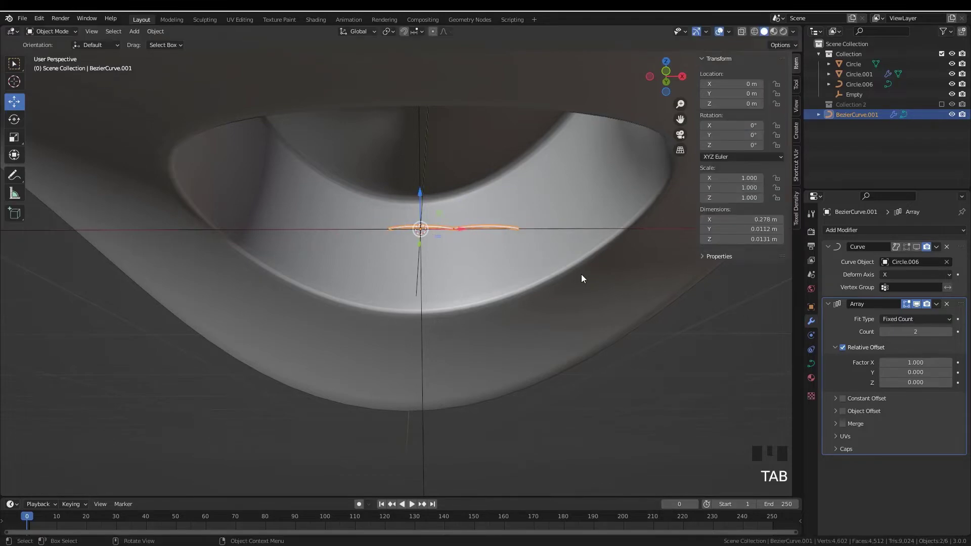
Apply the rotation of the brim-rim curve Circle.006.
{"action": "scroll", "scroll_direction": "down", "scroll_amount": 3}
{"action": "left_click_drag", "start_coordinate": [570, 270], "coordinate": [577, 321]}
{"action": "left_click", "coordinate": [578, 321]}
{"action": "scroll", "scroll_direction": "down", "scroll_amount": 3}
{"action": "left_click_drag", "start_coordinate": [582, 331], "coordinate": [567, 390]}
{"action": "left_click", "coordinate": [566, 389]}
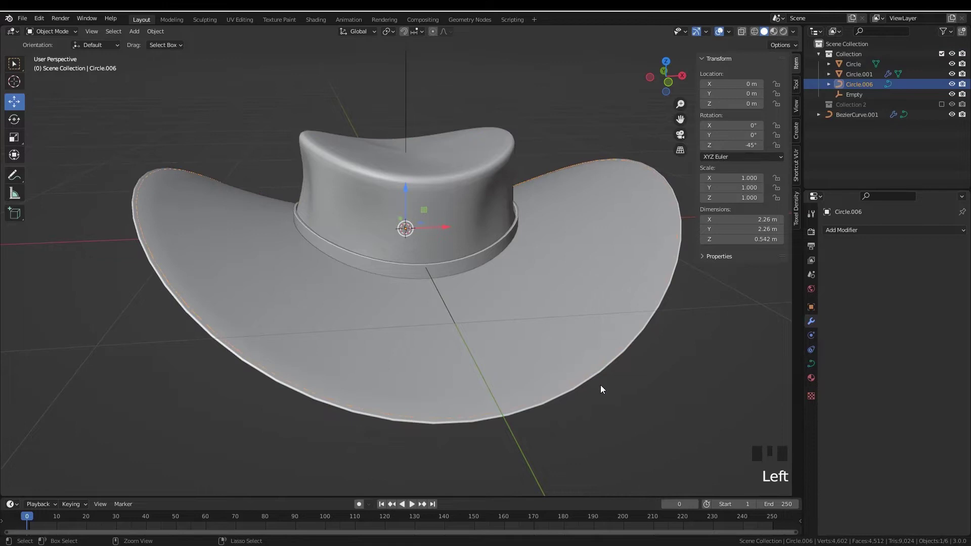
{"action": "key", "text": "ctrl+a"}
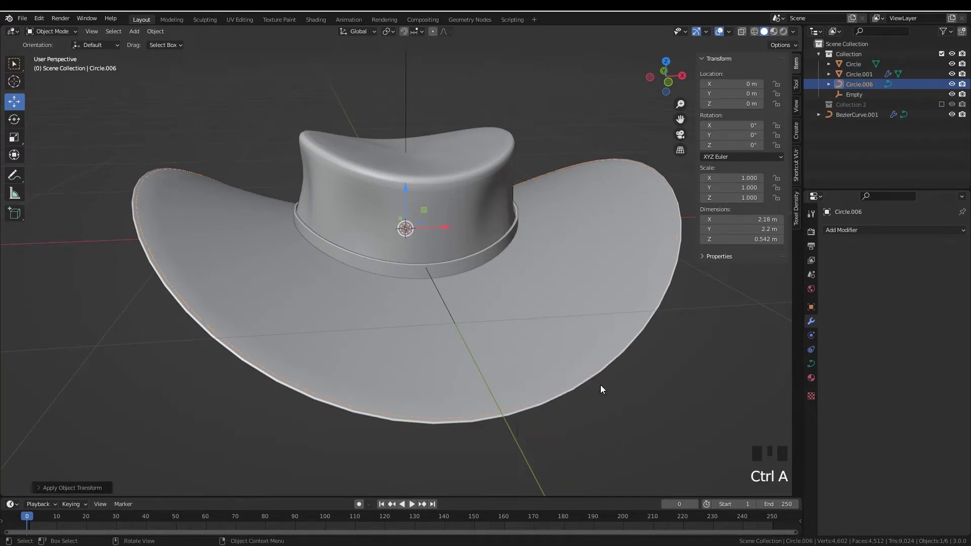
Move the strand's Array modifier above its Curve modifier and set Count to 44.
{"action": "left_click_drag", "start_coordinate": [559, 388], "coordinate": [562, 321]}
{"action": "scroll", "scroll_direction": "up", "scroll_amount": 3}
{"action": "left_click", "coordinate": [387, 212]}
{"action": "left_click", "coordinate": [388, 205]}
{"action": "left_click_drag", "start_coordinate": [961, 309], "coordinate": [959, 244]}
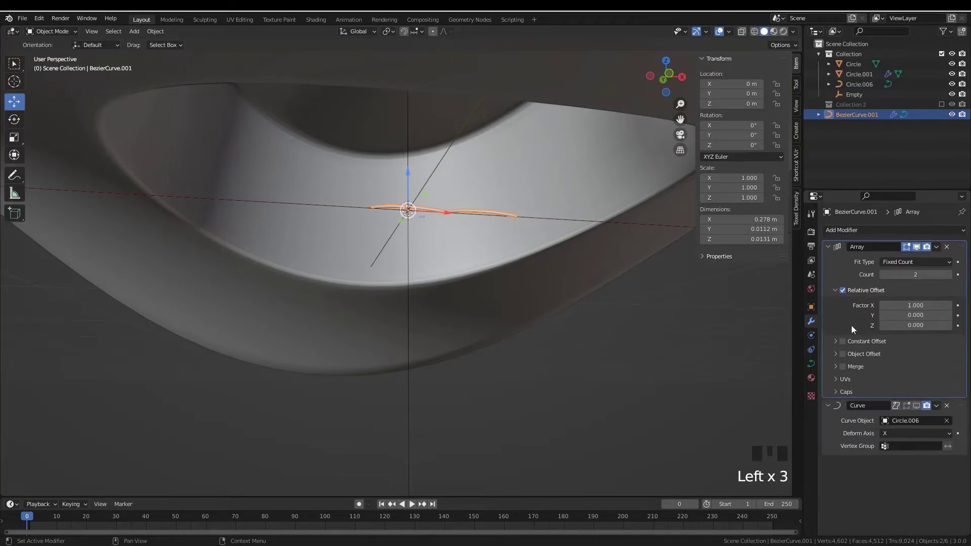
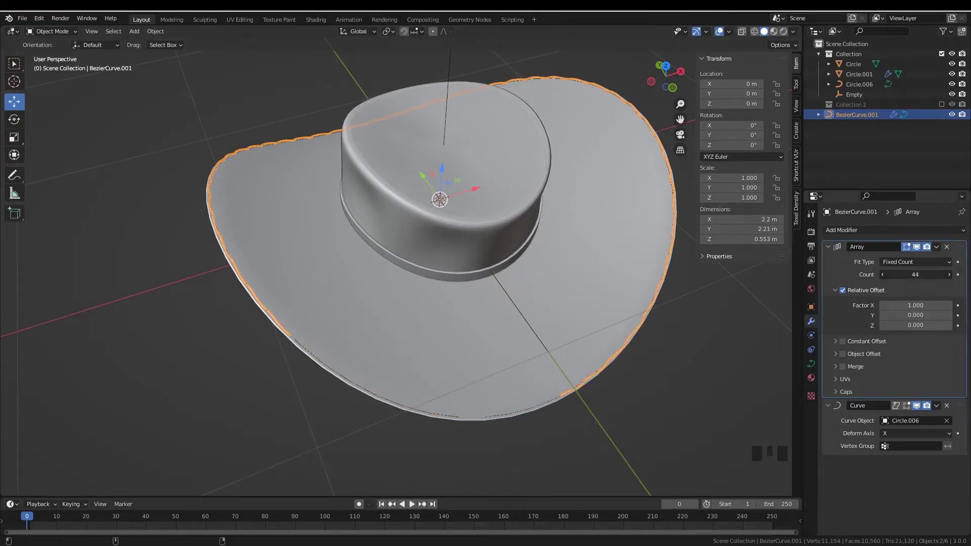
Raise the Array count to 53 strand copies to close the gap along the brim.
{"action": "left_click_drag", "start_coordinate": [950, 278], "coordinate": [389, 316]}
{"action": "left_click_drag", "start_coordinate": [389, 316], "coordinate": [375, 328]}
{"action": "scroll", "scroll_direction": "up", "scroll_amount": 3}
{"action": "left_click_drag", "start_coordinate": [284, 355], "coordinate": [357, 311]}
{"action": "key", "text": "alt+a"}
{"action": "left_click_drag", "start_coordinate": [274, 315], "coordinate": [331, 288]}
{"action": "left_click", "coordinate": [331, 288]}
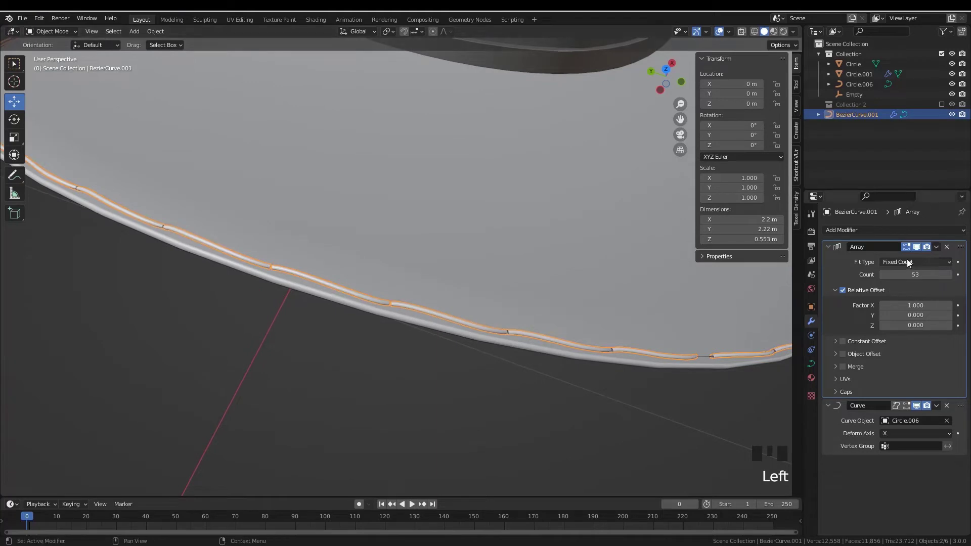
Scale the stitch segment's points in edit mode.
{"action": "left_click", "coordinate": [907, 409]}
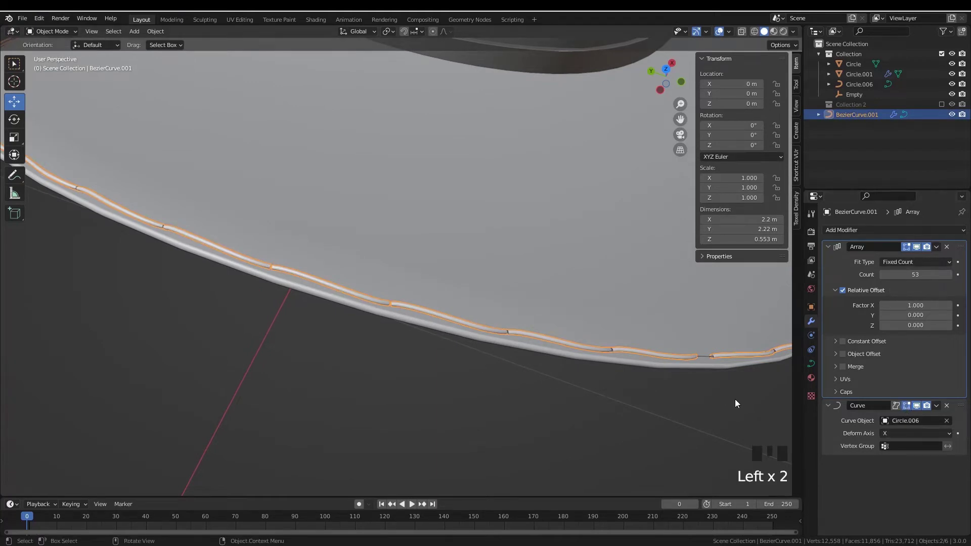
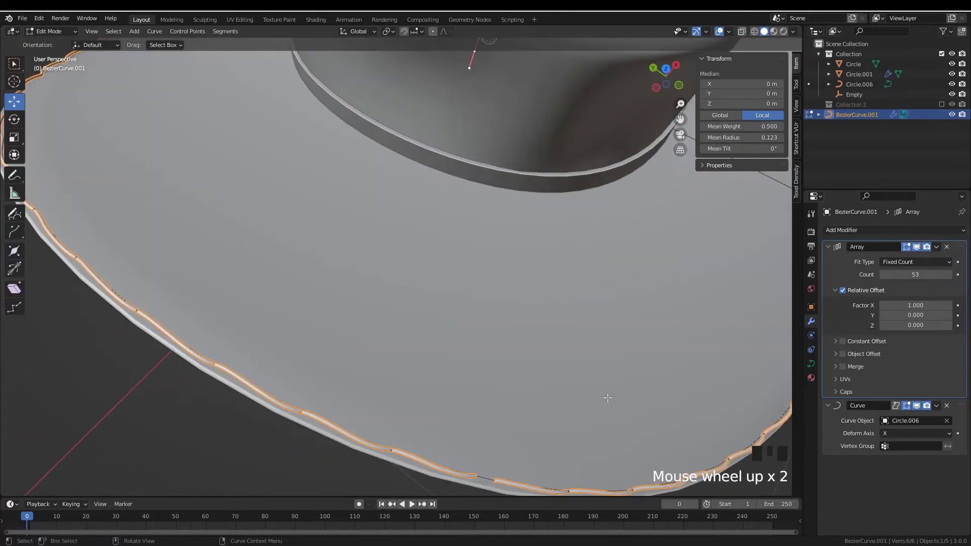
{"action": "key", "text": "s"}
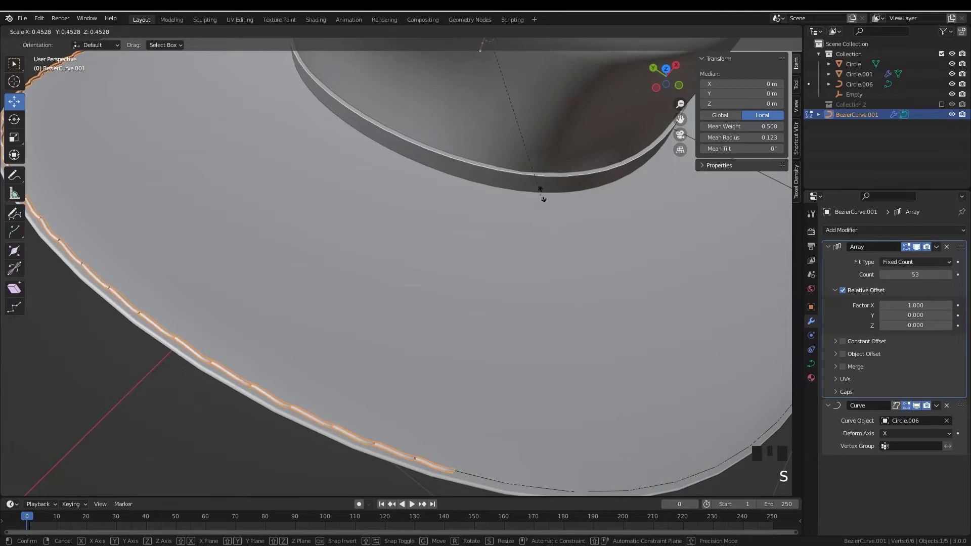
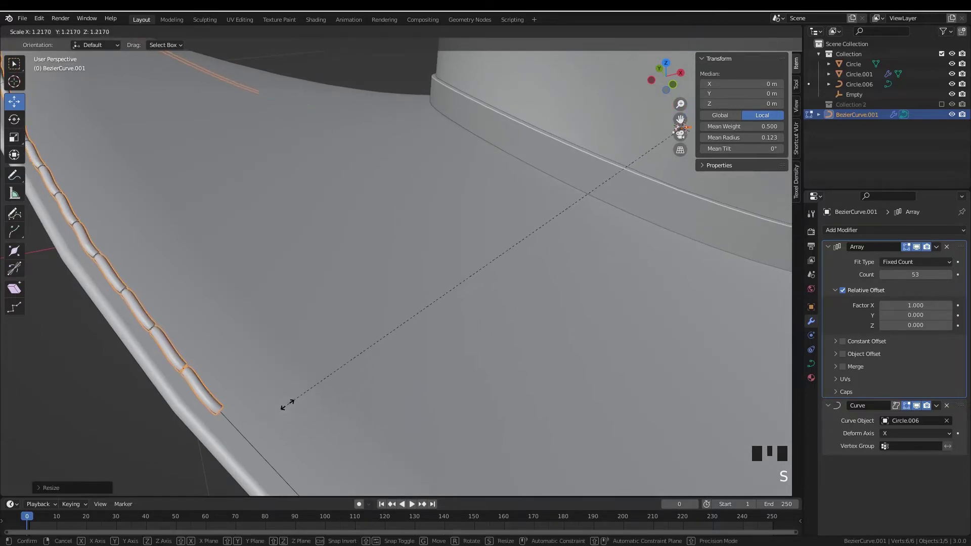
{"action": "key", "text": "KP_Decimal"}
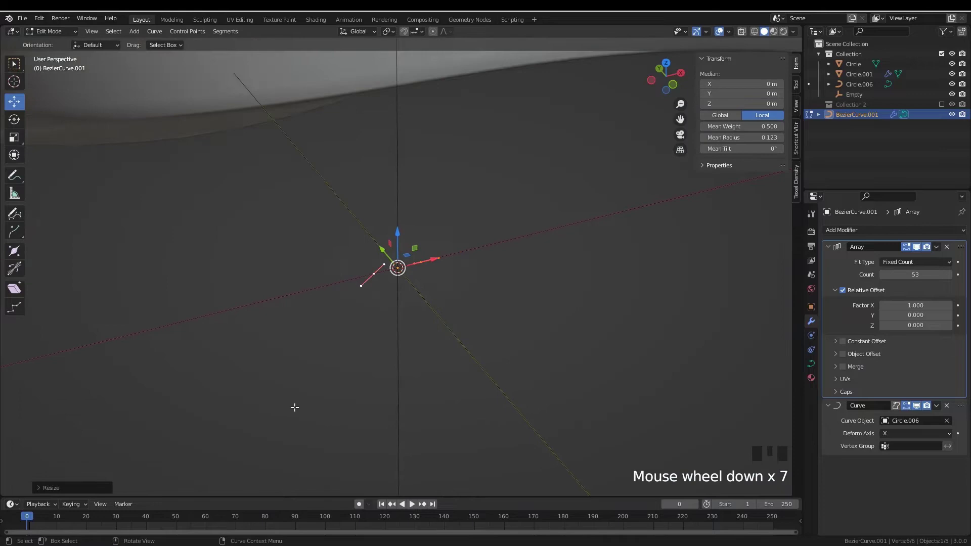
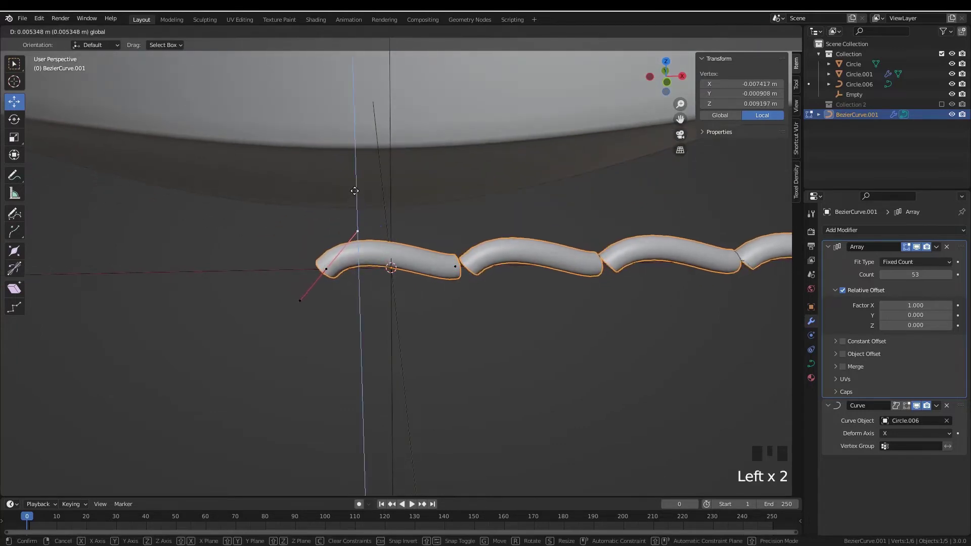
Move the curve handles to bend the stitch segment into an arch.
{"action": "left_click", "coordinate": [446, 265]}
{"action": "left_click", "coordinate": [435, 268]}
{"action": "left_click", "coordinate": [436, 239]}
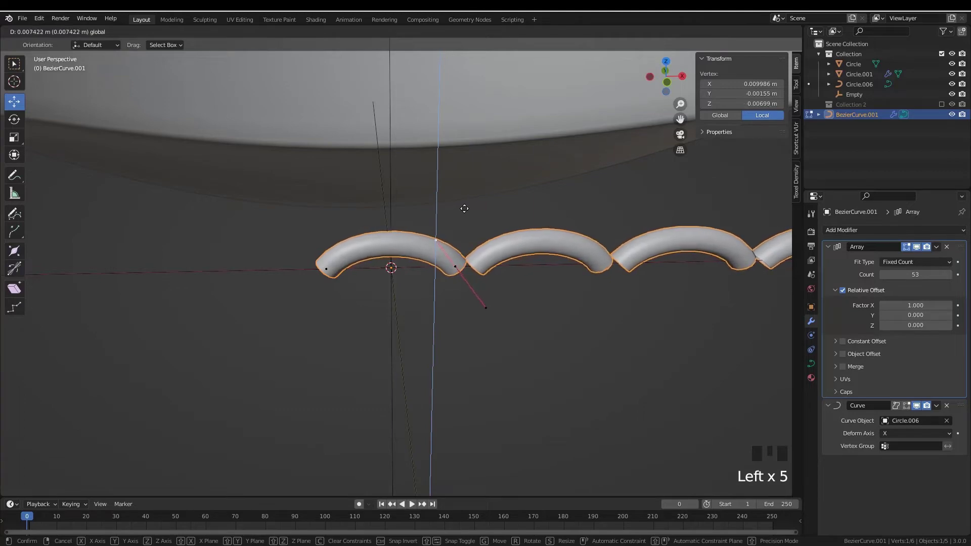
{"action": "scroll", "scroll_direction": "down", "scroll_amount": 3}
{"action": "key", "text": "Tab"}
{"action": "scroll", "scroll_direction": "down", "scroll_amount": 3}
{"action": "left_click_drag", "start_coordinate": [266, 279], "coordinate": [402, 306]}
{"action": "scroll", "scroll_direction": "down", "scroll_amount": 3}
{"action": "left_click_drag", "start_coordinate": [399, 310], "coordinate": [422, 259]}
{"action": "scroll", "scroll_direction": "up", "scroll_amount": 3}
{"action": "left_click_drag", "start_coordinate": [405, 337], "coordinate": [404, 325]}
{"action": "scroll", "scroll_direction": "up", "scroll_amount": 3}
{"action": "key", "text": "Tab"}
Lower the stitch points slightly along Z and return to object mode.
{"action": "middle_click", "coordinate": [460, 301]}
{"action": "scroll", "scroll_direction": "up", "scroll_amount": 3}
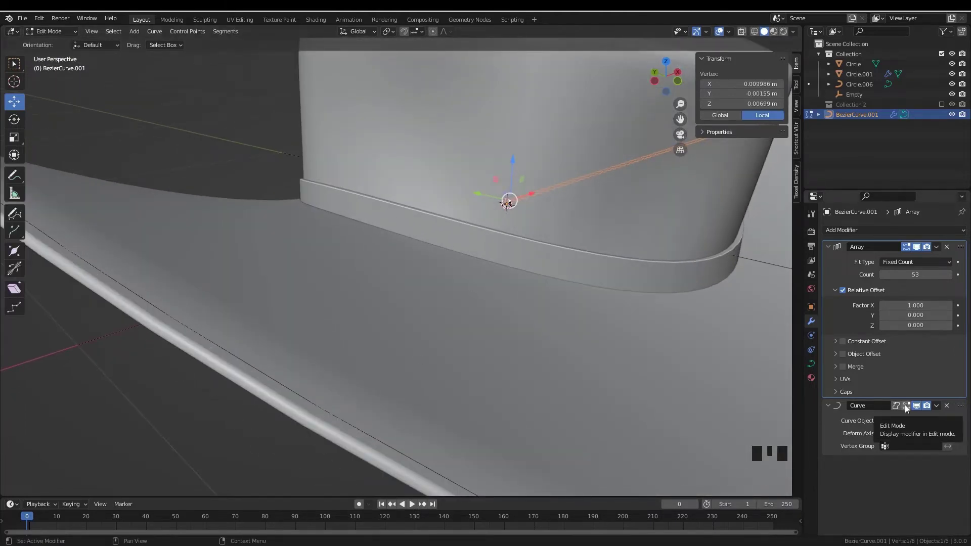
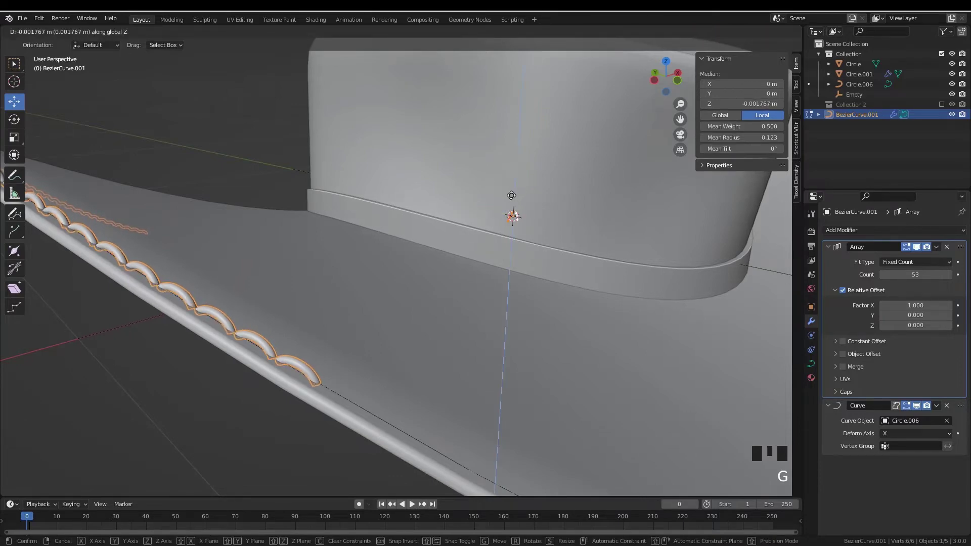
{"action": "left_click_drag", "start_coordinate": [394, 270], "coordinate": [347, 297]}
{"action": "scroll", "scroll_direction": "down", "scroll_amount": 3}
{"action": "key", "text": "alt+a"}
{"action": "left_click_drag", "start_coordinate": [349, 324], "coordinate": [337, 357]}
{"action": "left_click", "coordinate": [336, 356]}
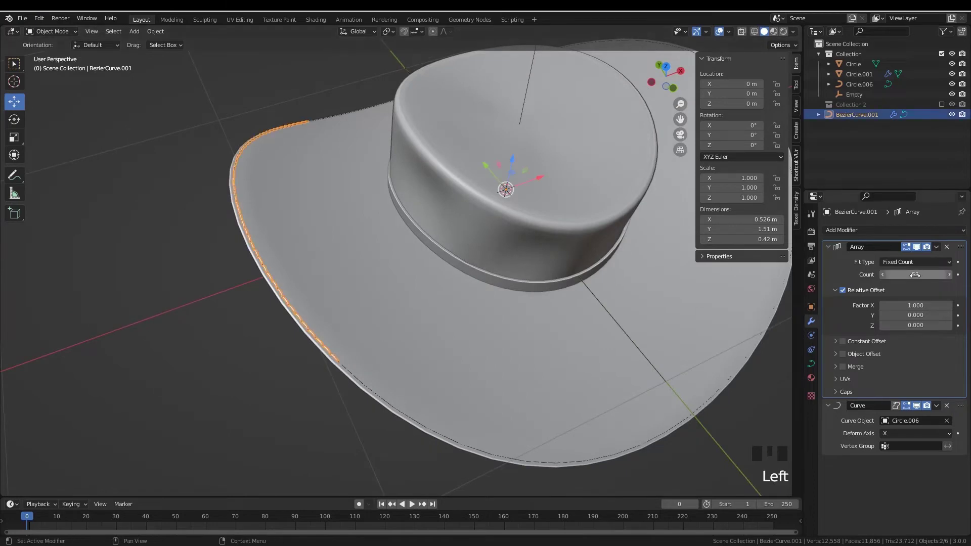
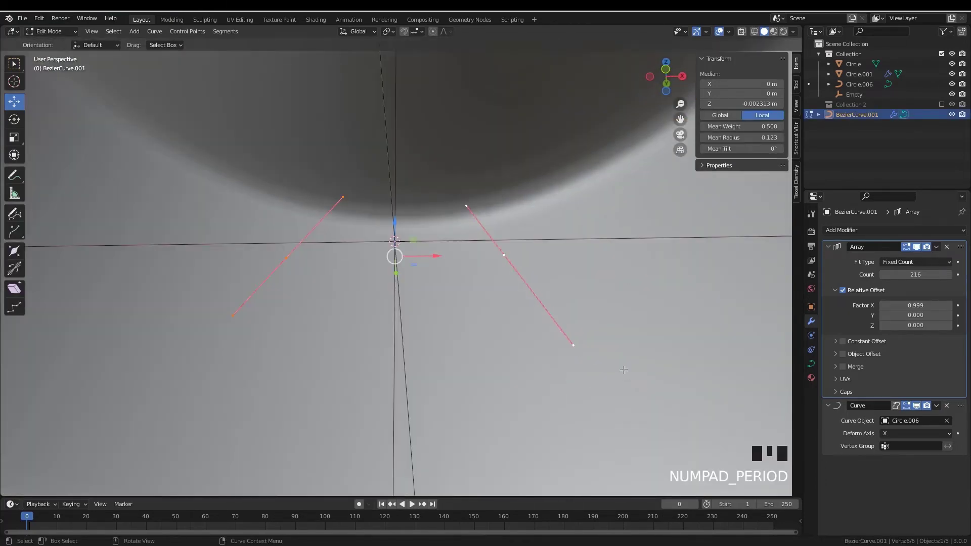
Set Array Count to 216 and Relative Offset X 0.999 so crossing arches wrap the whole brim.
{"action": "left_click_drag", "start_coordinate": [453, 316], "coordinate": [910, 410]}
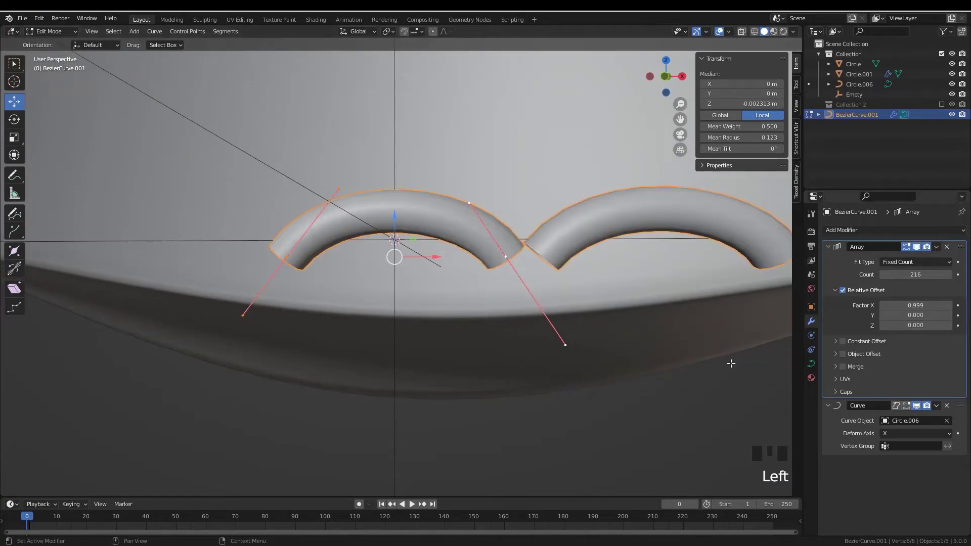
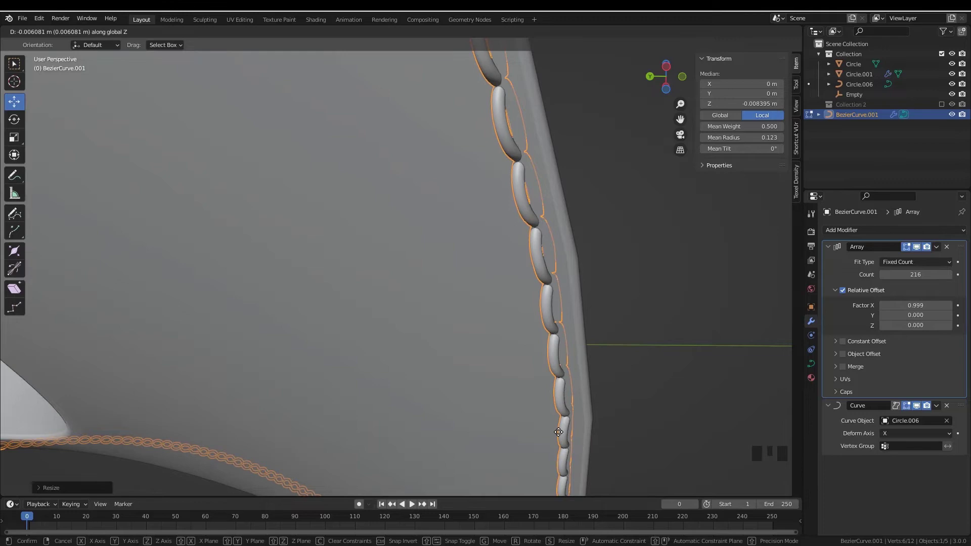
Leave edit mode and orbit around the brim to inspect the stitching from the front view.
{"action": "middle_click", "coordinate": [568, 385]}
{"action": "key", "text": "Tab"}
{"action": "scroll", "scroll_direction": "down", "scroll_amount": 3}
{"action": "middle_click", "coordinate": [382, 415]}
{"action": "key", "text": "alt+a"}
{"action": "middle_click", "coordinate": [354, 384]}
{"action": "scroll", "scroll_direction": "up", "scroll_amount": 3}
{"action": "left_click_drag", "start_coordinate": [394, 349], "coordinate": [455, 242]}
{"action": "scroll", "scroll_direction": "up", "scroll_amount": 3}
{"action": "left_click_drag", "start_coordinate": [458, 275], "coordinate": [336, 389]}
{"action": "key", "text": "KP_1"}
{"action": "left_click_drag", "start_coordinate": [341, 405], "coordinate": [406, 348]}
{"action": "scroll", "scroll_direction": "up", "scroll_amount": 3}
{"action": "left_click_drag", "start_coordinate": [427, 362], "coordinate": [388, 416]}
{"action": "left_click", "coordinate": [388, 416]}
Scale the brim path curve Circle.006 slightly larger to fit the brim edge and save the file.
{"action": "left_click_drag", "start_coordinate": [456, 421], "coordinate": [437, 437]}
{"action": "left_click", "coordinate": [437, 437]}
{"action": "left_click", "coordinate": [437, 435]}
{"action": "left_click", "coordinate": [437, 434]}
{"action": "left_click", "coordinate": [437, 434]}
{"action": "scroll", "scroll_direction": "down", "scroll_amount": 3}
{"action": "key", "text": "Tab"}
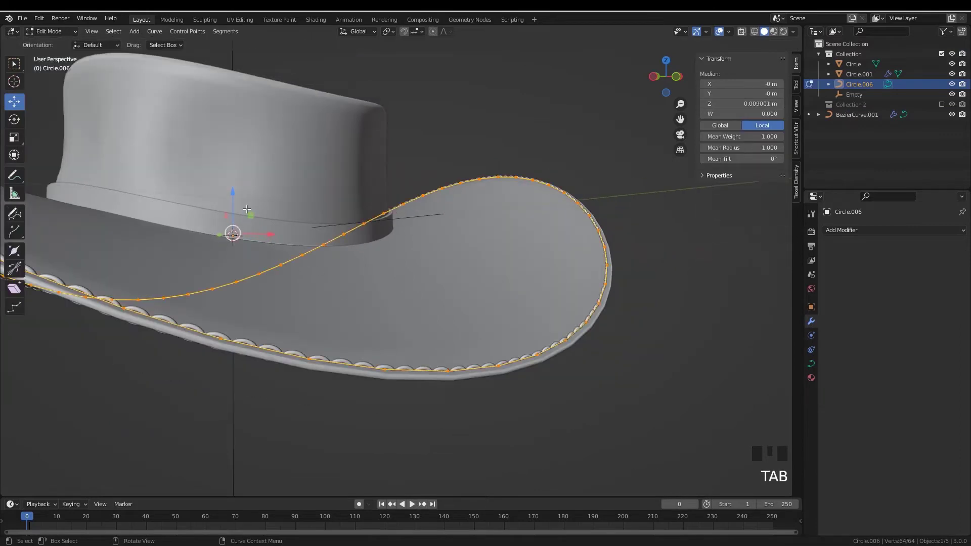
{"action": "left_click", "coordinate": [233, 192]}
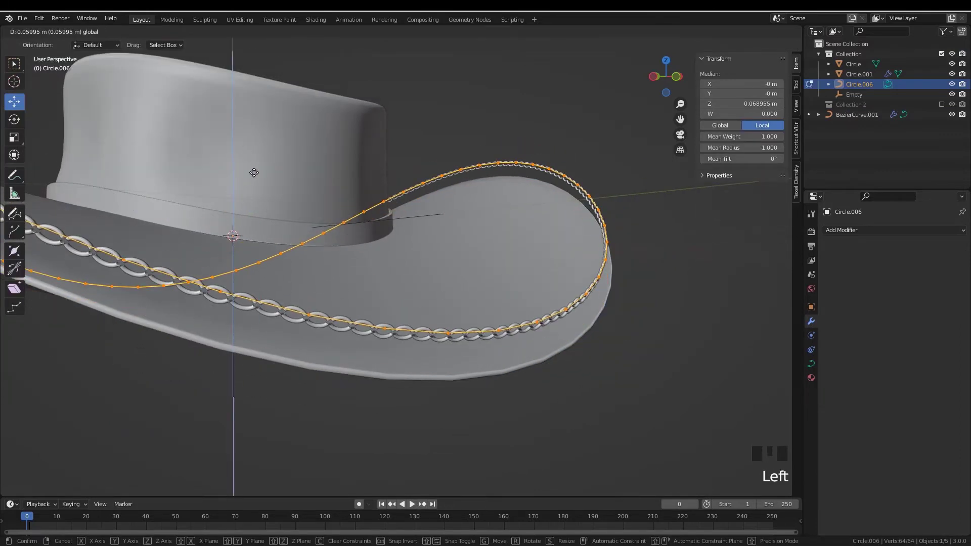
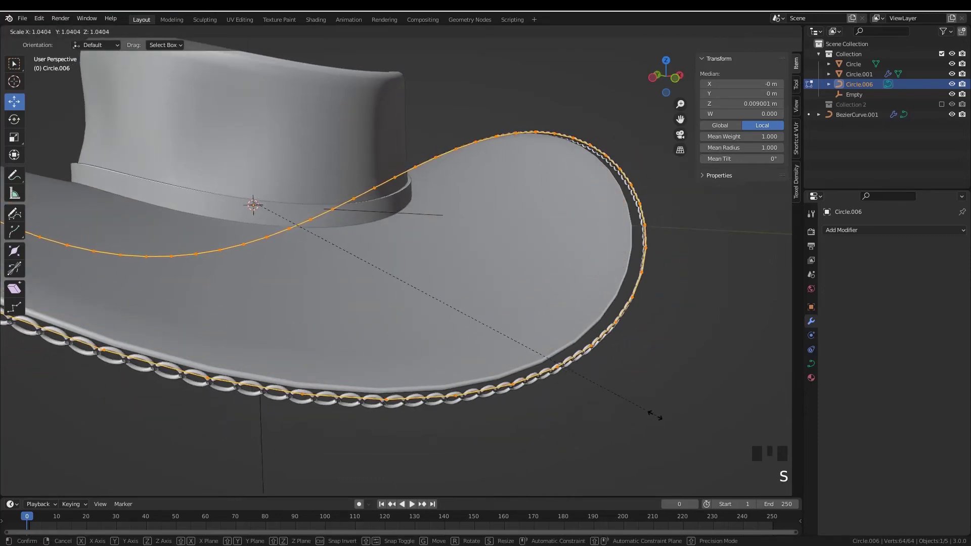
{"action": "left_click_drag", "start_coordinate": [394, 331], "coordinate": [398, 339]}
{"action": "key", "text": "ctrl+s"}
Select an edge ring around the crown mesh and duplicate it with Shift+D.
{"action": "scroll", "scroll_direction": "down", "scroll_amount": 3}
{"action": "left_click_drag", "start_coordinate": [371, 268], "coordinate": [399, 338]}
{"action": "key", "text": "alt+a"}
{"action": "left_click_drag", "start_coordinate": [410, 329], "coordinate": [428, 226]}
{"action": "left_click", "coordinate": [428, 226]}
{"action": "key", "text": "Tab"}
{"action": "key", "text": "alt+a"}
{"action": "left_click", "coordinate": [387, 230]}
{"action": "key", "text": "KP_Decimal"}
{"action": "scroll", "scroll_direction": "up", "scroll_amount": 3}
{"action": "left_click_drag", "start_coordinate": [601, 429], "coordinate": [584, 359]}
{"action": "key", "text": "shift+d"}
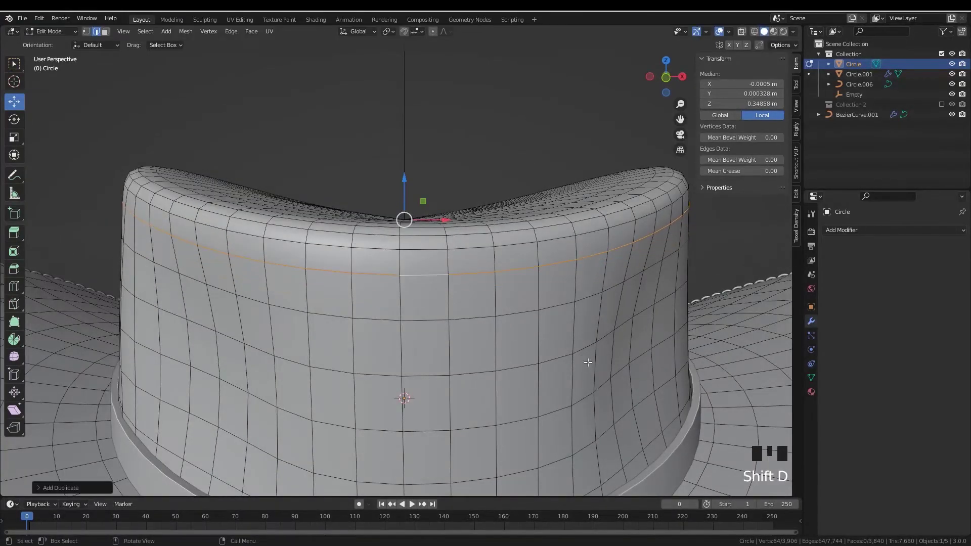
Separate the duplicated crown ring into its own object with P and return to Object Mode.
{"action": "key", "text": "p"}
{"action": "key", "text": "Tab"}
{"action": "left_click", "coordinate": [484, 276]}
{"action": "left_click", "coordinate": [485, 274]}
{"action": "left_click_drag", "start_coordinate": [484, 274], "coordinate": [525, 299]}
{"action": "key", "text": "Tab"}
{"action": "scroll", "scroll_direction": "down", "scroll_amount": 3}
{"action": "left_click_drag", "start_coordinate": [530, 307], "coordinate": [571, 321]}
{"action": "key", "text": "Tab"}
{"action": "scroll", "scroll_direction": "down", "scroll_amount": 3}
{"action": "scroll", "scroll_direction": "up", "scroll_amount": 3}
Convert the separated crown ring into a curve object, Circle.007.
{"action": "left_click_drag", "start_coordinate": [492, 342], "coordinate": [502, 411]}
{"action": "scroll", "scroll_direction": "down", "scroll_amount": 3}
{"action": "left_click_drag", "start_coordinate": [502, 412], "coordinate": [483, 393]}
{"action": "left_click", "coordinate": [482, 393]}
{"action": "left_click_drag", "start_coordinate": [466, 331], "coordinate": [450, 279]}
{"action": "scroll", "scroll_direction": "up", "scroll_amount": 3}
{"action": "key", "text": "Tab"}
{"action": "key", "text": "Tab"}
{"action": "key", "text": "Tab"}
{"action": "middle_click", "coordinate": [447, 219]}
{"action": "scroll", "scroll_direction": "up", "scroll_amount": 3}
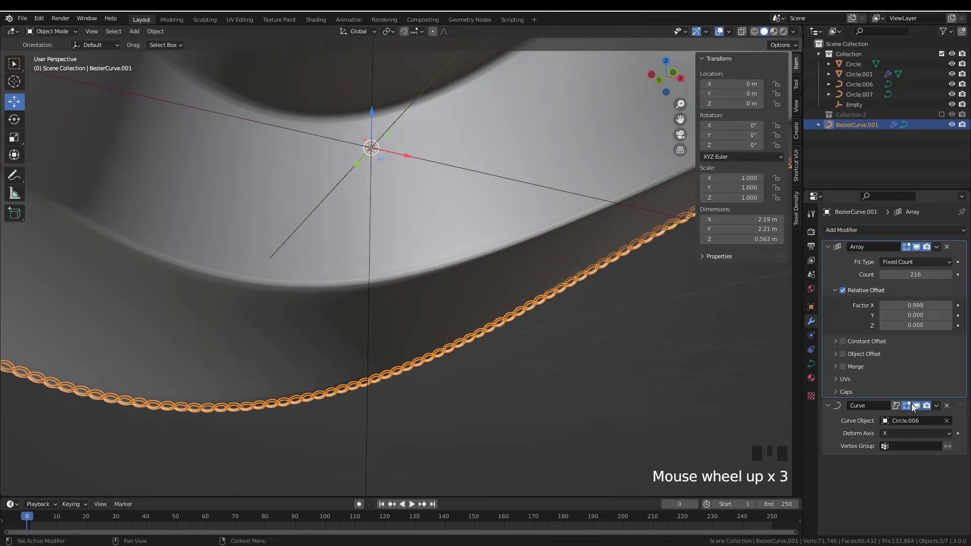
Select the brim stitching object BezierCurve.001 and duplicate it as BezierCurve.002.
{"action": "left_click", "coordinate": [909, 408]}
{"action": "scroll", "scroll_direction": "down", "scroll_amount": 3}
{"action": "left_click", "coordinate": [904, 407]}
{"action": "left_click", "coordinate": [920, 409]}
{"action": "left_click", "coordinate": [472, 191]}
{"action": "left_click", "coordinate": [466, 191]}
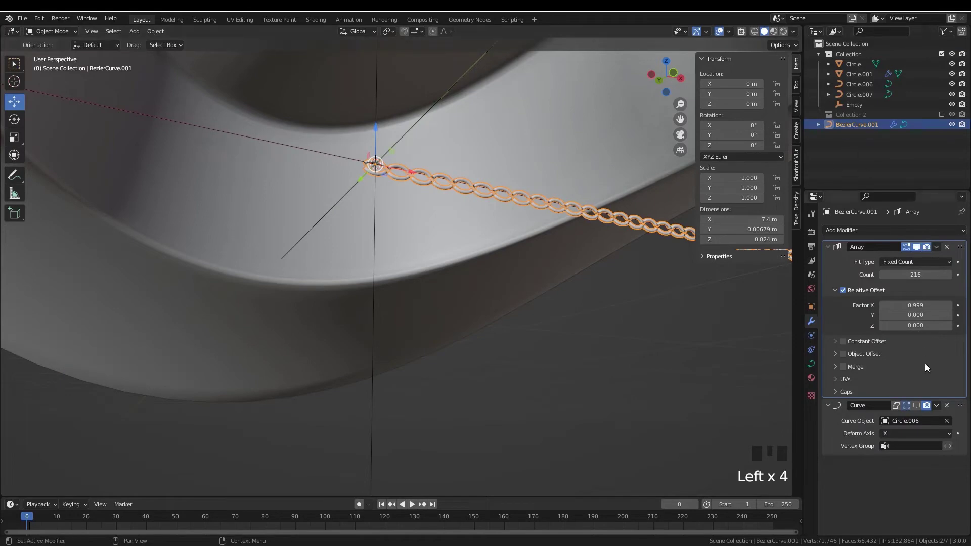
{"action": "left_click", "coordinate": [918, 407]}
{"action": "left_click_drag", "start_coordinate": [566, 248], "coordinate": [515, 289]}
{"action": "scroll", "scroll_direction": "down", "scroll_amount": 3}
{"action": "middle_click", "coordinate": [467, 294]}
{"action": "scroll", "scroll_direction": "up", "scroll_amount": 3}
{"action": "key", "text": "shift+d"}
Move the copied stitching strand up above the crown.
{"action": "left_click_drag", "start_coordinate": [470, 245], "coordinate": [458, 302]}
{"action": "scroll", "scroll_direction": "up", "scroll_amount": 3}
{"action": "left_click_drag", "start_coordinate": [447, 323], "coordinate": [456, 304]}
{"action": "scroll", "scroll_direction": "up", "scroll_amount": 3}
{"action": "left_click", "coordinate": [950, 423]}
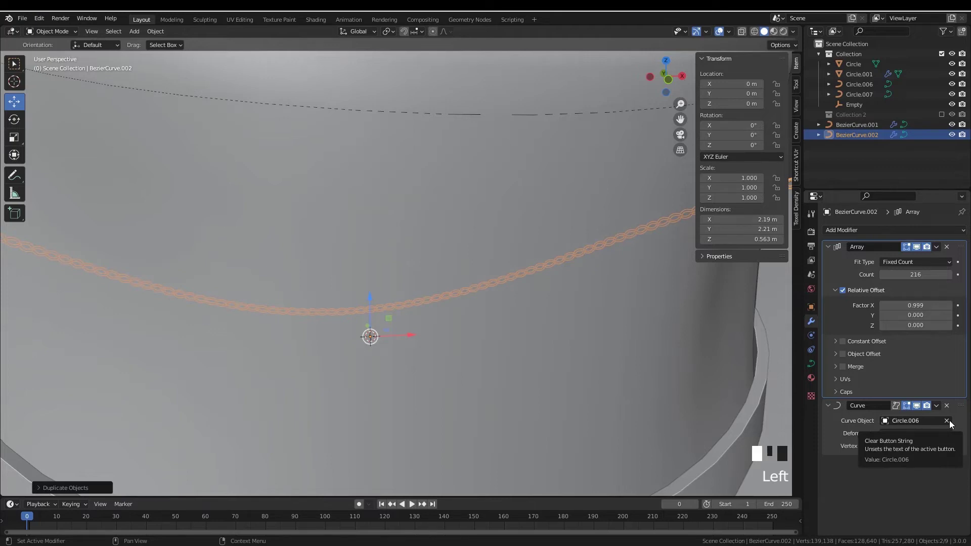
{"action": "scroll", "scroll_direction": "down", "scroll_amount": 3}
{"action": "left_click_drag", "start_coordinate": [500, 332], "coordinate": [390, 254]}
{"action": "left_click", "coordinate": [390, 253]}
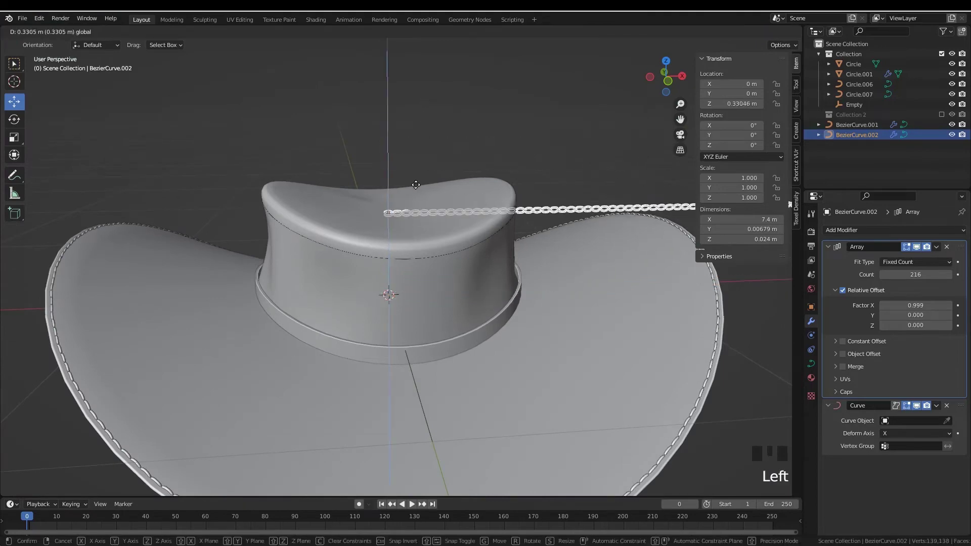
{"action": "key", "text": "ctrl+z"}
{"action": "scroll", "scroll_direction": "up", "scroll_amount": 3}
{"action": "scroll", "scroll_direction": "up", "scroll_amount": 3}
{"action": "left_click_drag", "start_coordinate": [387, 301], "coordinate": [403, 316]}
{"action": "scroll", "scroll_direction": "down", "scroll_amount": 3}
{"action": "scroll", "scroll_direction": "up", "scroll_amount": 3}
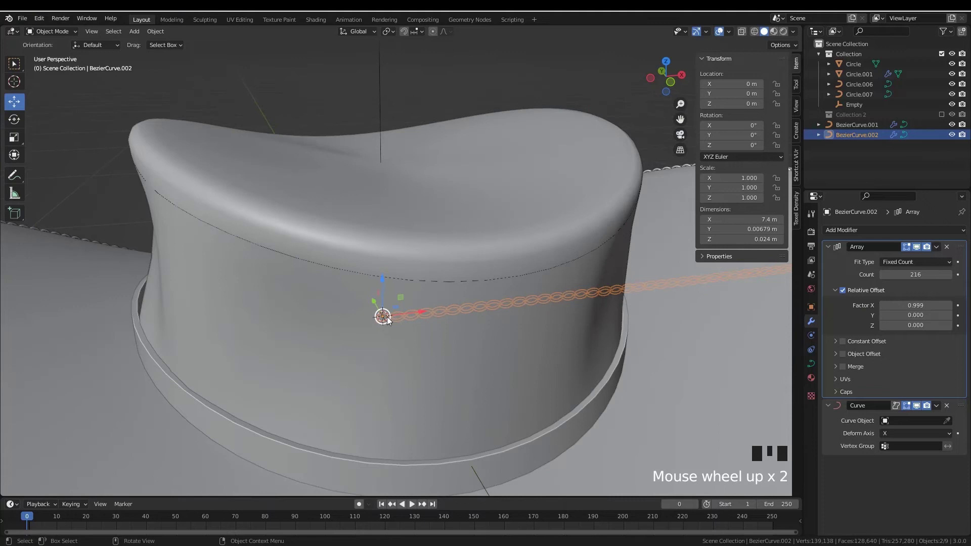
{"action": "left_click", "coordinate": [385, 317]}
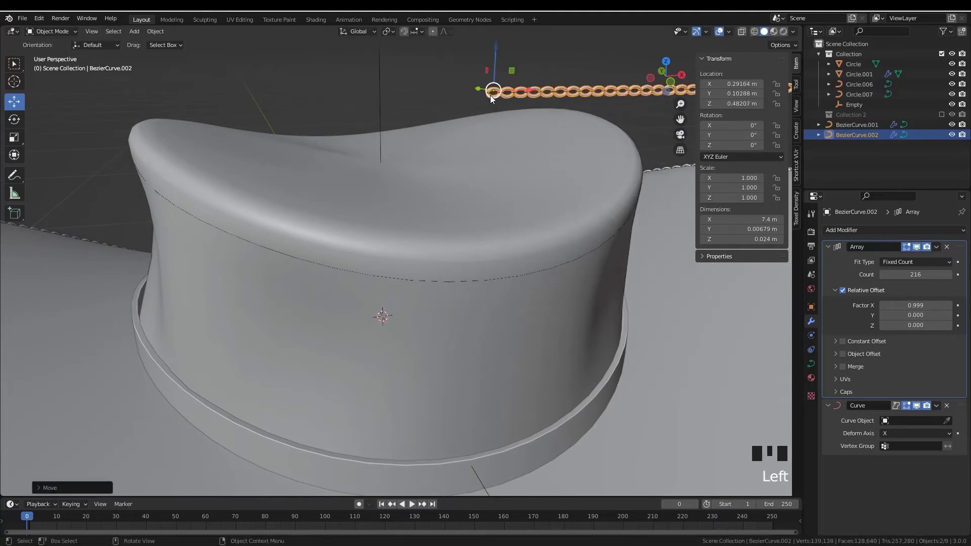
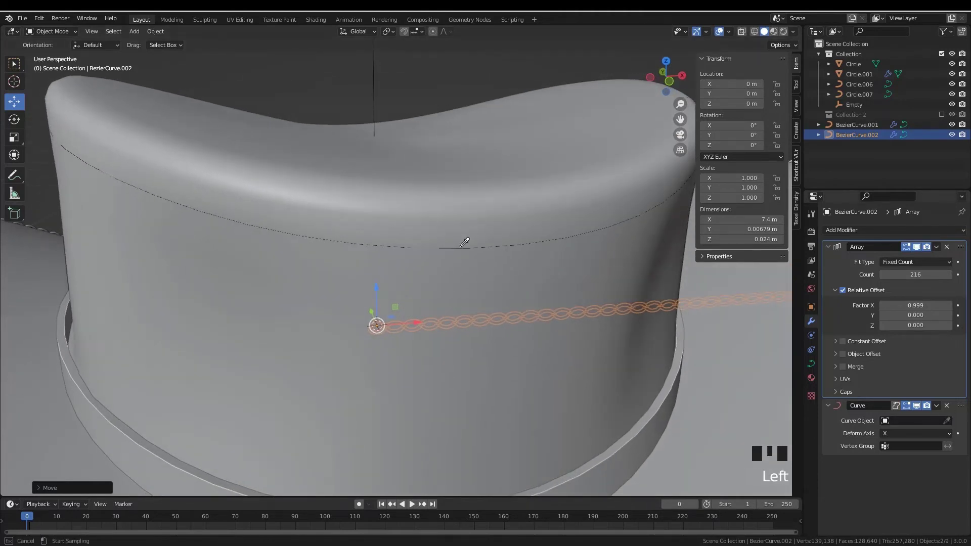
Set the copy's Curve modifier path to the crown curve Circle.007 with the eyedropper.
{"action": "left_click", "coordinate": [462, 251]}
{"action": "left_click", "coordinate": [463, 250]}
{"action": "left_click", "coordinate": [468, 251]}
{"action": "left_click", "coordinate": [467, 251]}
{"action": "left_click", "coordinate": [469, 248]}
{"action": "double_click", "coordinate": [468, 248]}
{"action": "left_click_drag", "start_coordinate": [526, 258], "coordinate": [521, 228]}
{"action": "scroll", "scroll_direction": "down", "scroll_amount": 3}
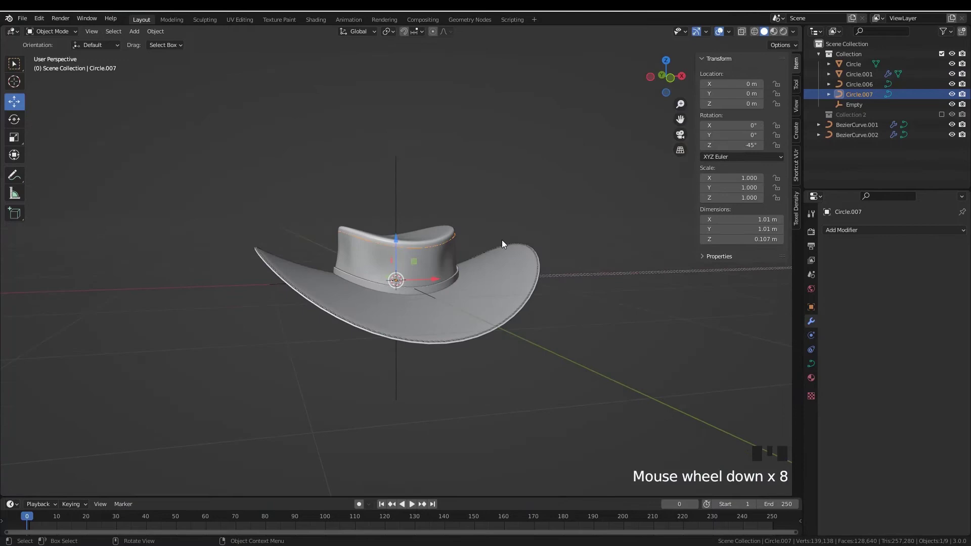
Select the copied stitch curve BezierCurve.002 and inspect how it trails around the crown.
{"action": "scroll", "scroll_direction": "up", "scroll_amount": 3}
{"action": "left_click_drag", "start_coordinate": [503, 270], "coordinate": [429, 304]}
{"action": "scroll", "scroll_direction": "up", "scroll_amount": 3}
{"action": "left_click_drag", "start_coordinate": [419, 270], "coordinate": [409, 308]}
{"action": "left_click", "coordinate": [409, 308]}
{"action": "left_click_drag", "start_coordinate": [441, 310], "coordinate": [894, 421]}
{"action": "left_click_drag", "start_coordinate": [894, 422], "coordinate": [522, 351]}
{"action": "scroll", "scroll_direction": "down", "scroll_amount": 3}
{"action": "left_click_drag", "start_coordinate": [500, 343], "coordinate": [449, 283]}
{"action": "scroll", "scroll_direction": "down", "scroll_amount": 3}
{"action": "left_click_drag", "start_coordinate": [441, 284], "coordinate": [437, 296]}
{"action": "scroll", "scroll_direction": "down", "scroll_amount": 3}
{"action": "middle_click", "coordinate": [460, 272]}
{"action": "scroll", "scroll_direction": "up", "scroll_amount": 3}
{"action": "scroll", "scroll_direction": "up", "scroll_amount": 3}
Edit the copied stitch curve, select all its points and delete the stray ones.
{"action": "key", "text": "Tab"}
{"action": "left_click_drag", "start_coordinate": [436, 297], "coordinate": [434, 270]}
{"action": "scroll", "scroll_direction": "up", "scroll_amount": 3}
{"action": "left_click_drag", "start_coordinate": [428, 309], "coordinate": [428, 288]}
{"action": "key", "text": "a"}
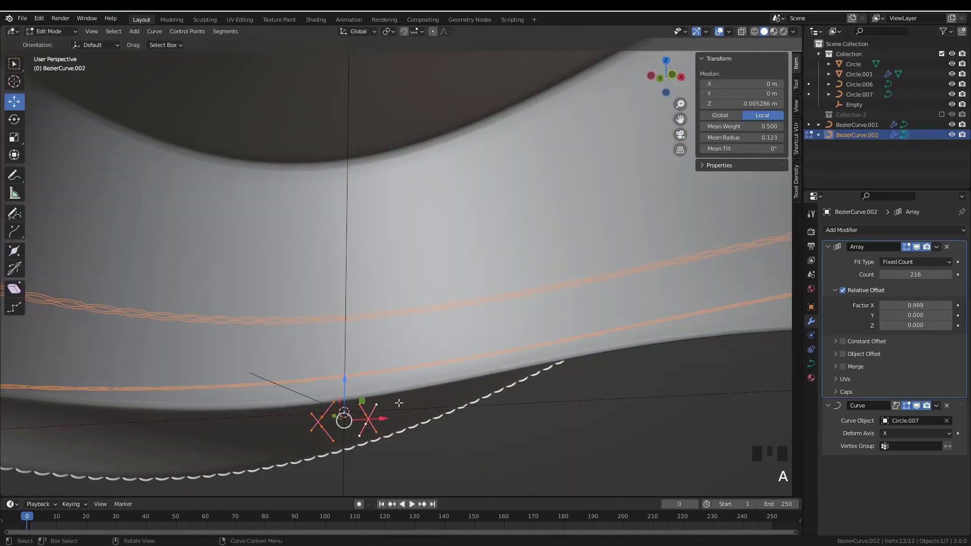
{"action": "key", "text": "KP_Decimal"}
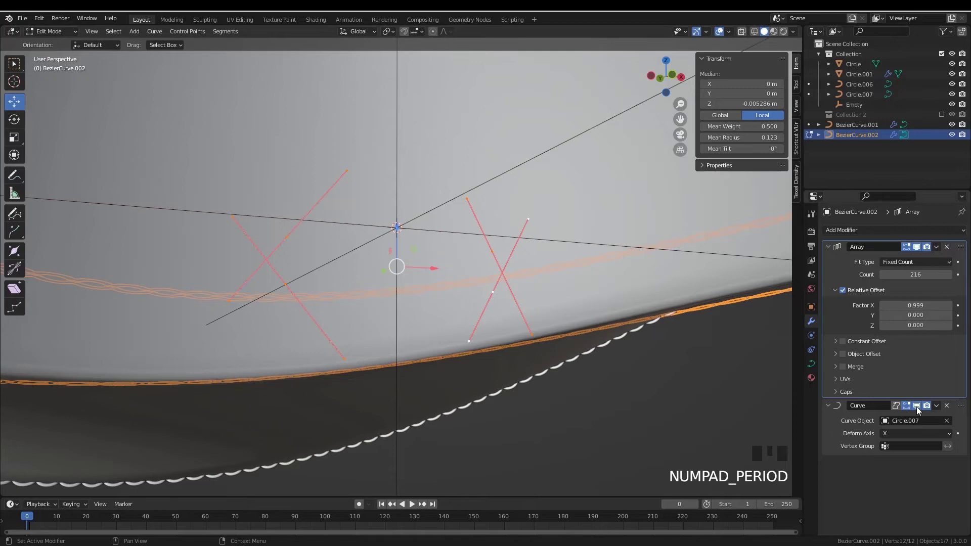
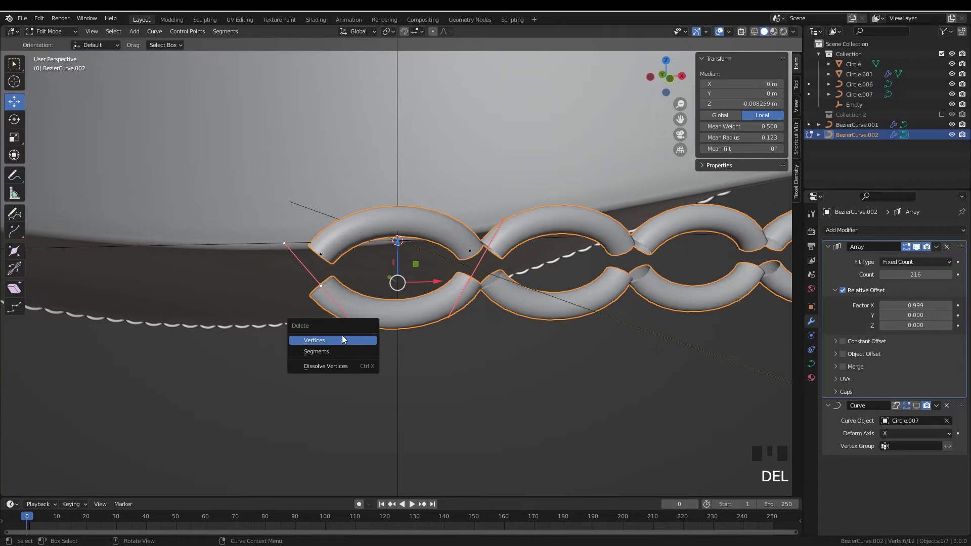
{"action": "scroll", "scroll_direction": "down", "scroll_amount": 3}
{"action": "middle_click", "coordinate": [447, 262]}
{"action": "scroll", "scroll_direction": "up", "scroll_amount": 3}
{"action": "left_click", "coordinate": [378, 238]}
{"action": "left_click", "coordinate": [378, 238]}
Select the crown curve Circle.007 and set its Z rotation to 45° in the Transform panel.
{"action": "left_click", "coordinate": [378, 237]}
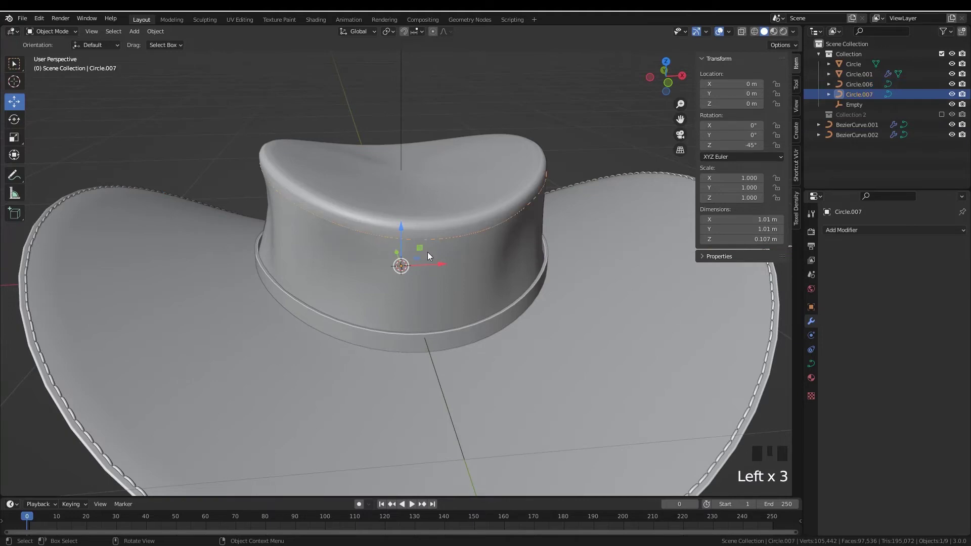
{"action": "left_click_drag", "start_coordinate": [431, 260], "coordinate": [429, 272]}
{"action": "scroll", "scroll_direction": "down", "scroll_amount": 3}
{"action": "left_click_drag", "start_coordinate": [413, 240], "coordinate": [467, 271]}
{"action": "left_click", "coordinate": [467, 271]}
{"action": "left_click_drag", "start_coordinate": [470, 278], "coordinate": [918, 408]}
{"action": "left_click", "coordinate": [917, 408]}
{"action": "left_click_drag", "start_coordinate": [549, 306], "coordinate": [542, 326]}
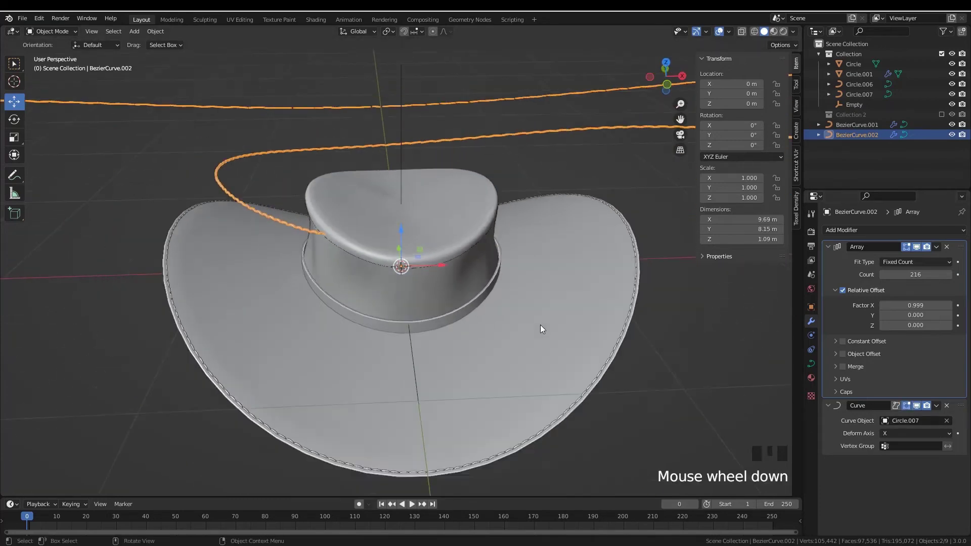
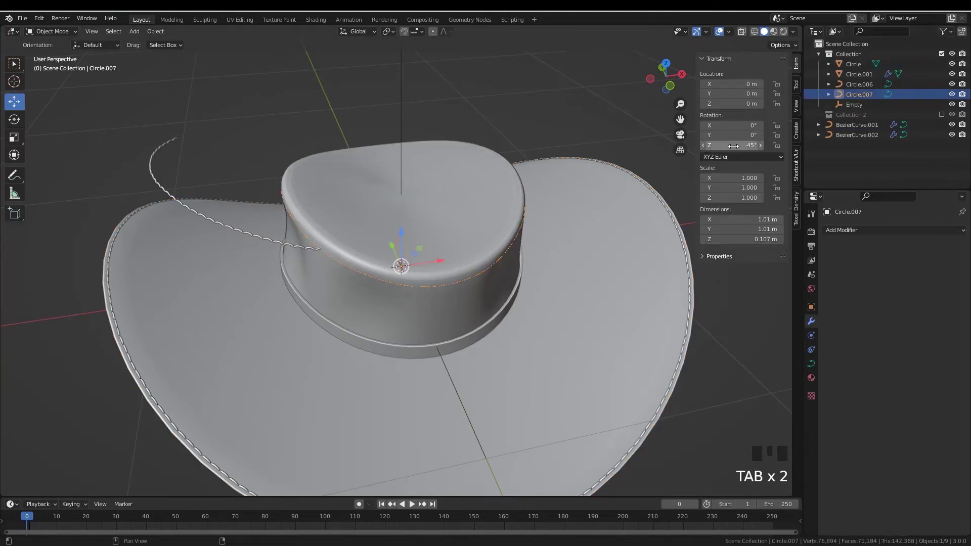
Apply Circle.007's rotation with Ctrl+A so the stitches follow the crown rim.
{"action": "key", "text": "ctrl+a"}
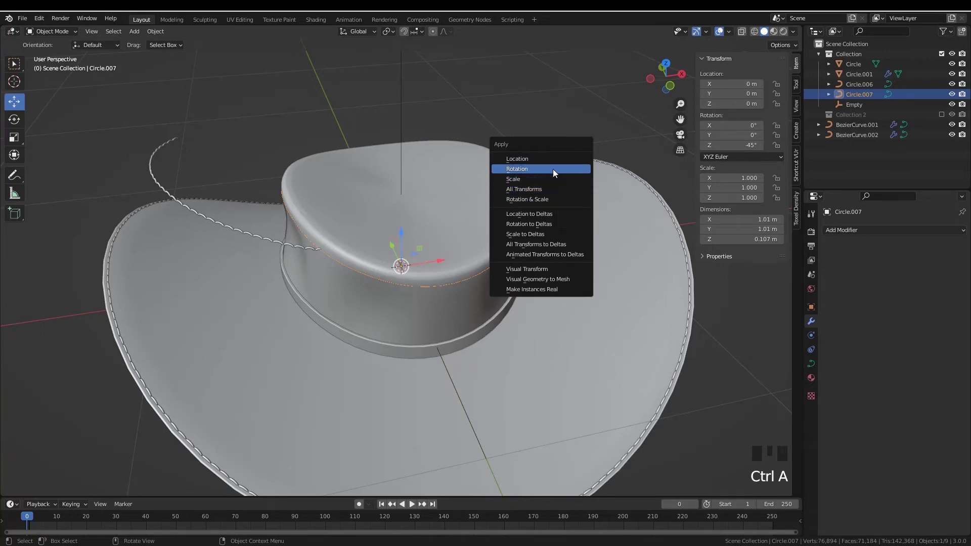
{"action": "left_click_drag", "start_coordinate": [442, 267], "coordinate": [485, 263]}
{"action": "scroll", "scroll_direction": "up", "scroll_amount": 3}
{"action": "left_click_drag", "start_coordinate": [472, 264], "coordinate": [460, 296]}
{"action": "scroll", "scroll_direction": "up", "scroll_amount": 3}
{"action": "left_click_drag", "start_coordinate": [447, 279], "coordinate": [409, 193]}
{"action": "scroll", "scroll_direction": "down", "scroll_amount": 3}
{"action": "left_click_drag", "start_coordinate": [397, 196], "coordinate": [509, 270]}
Check the crown circle's points, then select the crown stitching object to set its Array count to 33.
{"action": "key", "text": "Tab"}
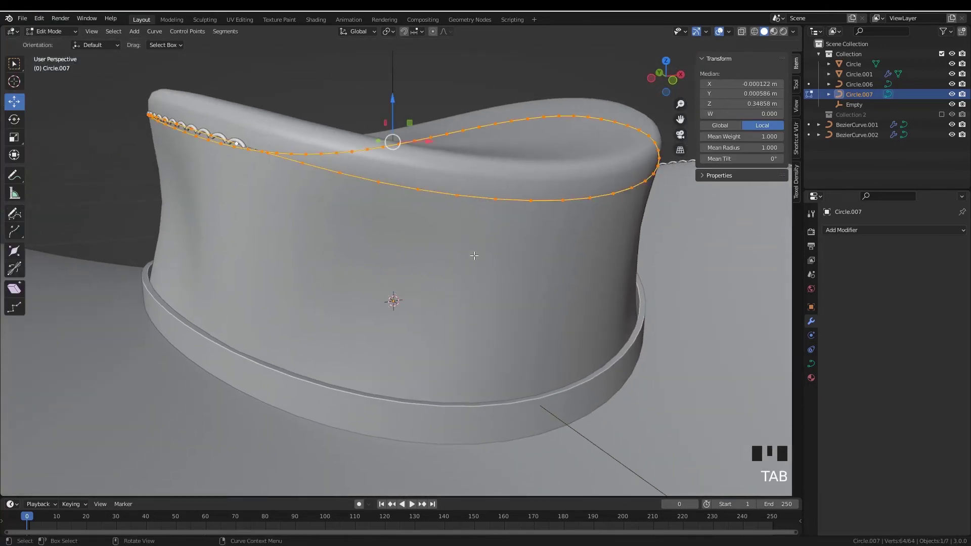
{"action": "key", "text": "Tab"}
{"action": "left_click", "coordinate": [242, 142]}
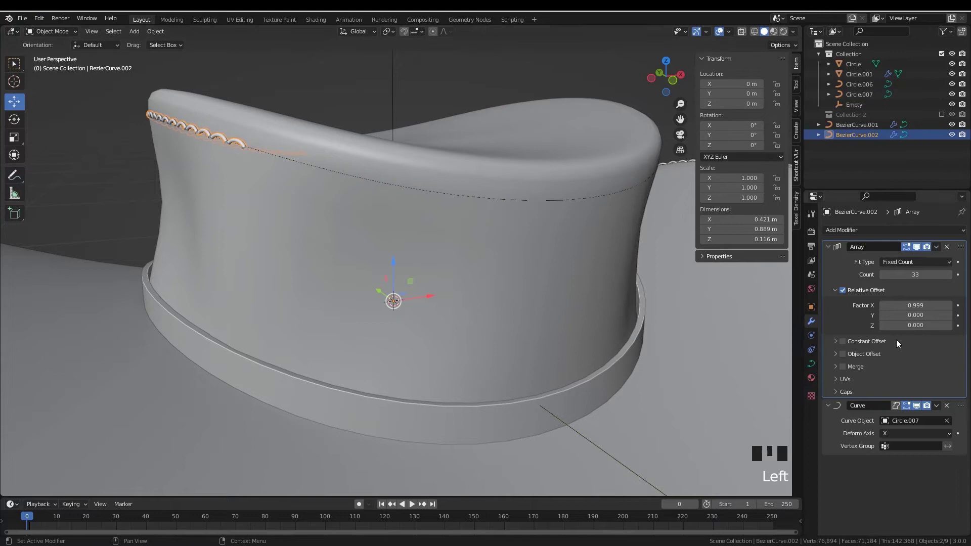
Rotate all points of the BezierCurve.002 stitch profile so it lies along the crown rim.
{"action": "key", "text": "Tab"}
{"action": "key", "text": "a"}
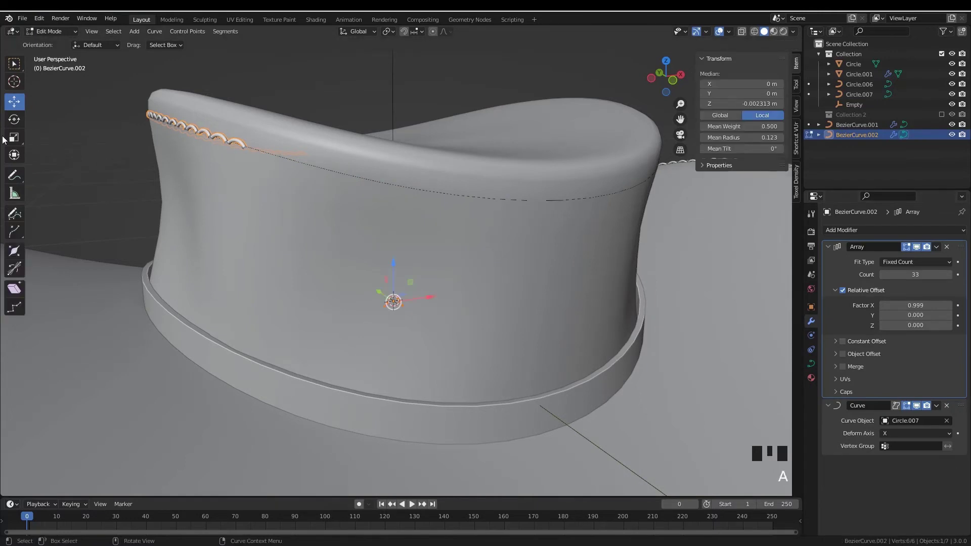
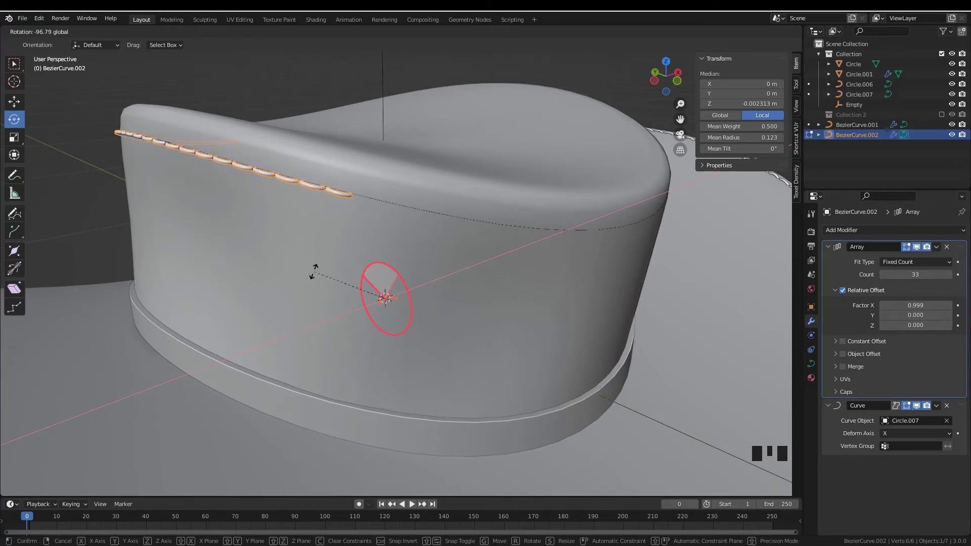
{"action": "left_click_drag", "start_coordinate": [367, 258], "coordinate": [390, 274]}
{"action": "key", "text": "Tab"}
{"action": "middle_click", "coordinate": [415, 279]}
{"action": "scroll", "scroll_direction": "up", "scroll_amount": 3}
{"action": "scroll", "scroll_direction": "down", "scroll_amount": 3}
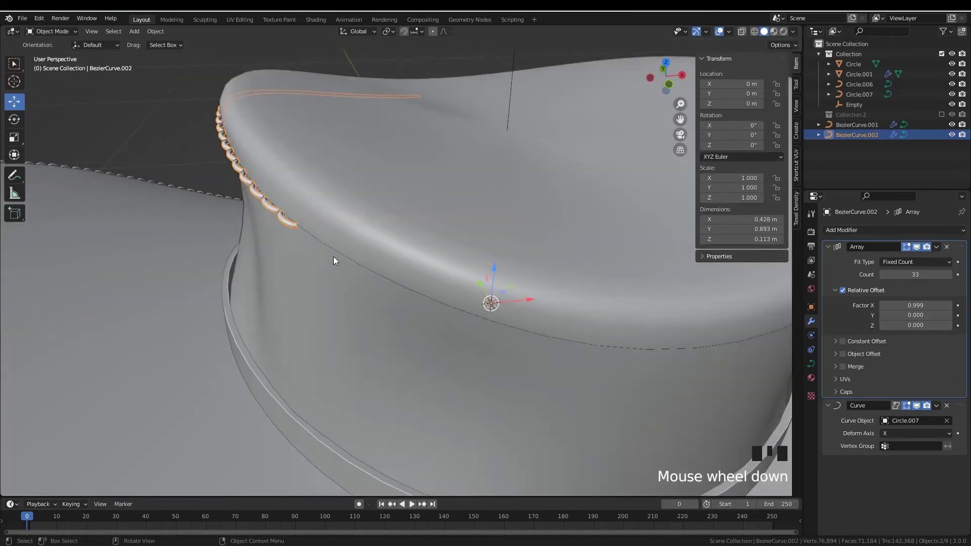
Shift the stitch profile inward and vertically so the arches sit on the crown rim.
{"action": "key", "text": "Tab"}
{"action": "key", "text": "a"}
{"action": "left_click_drag", "start_coordinate": [16, 99], "coordinate": [533, 300]}
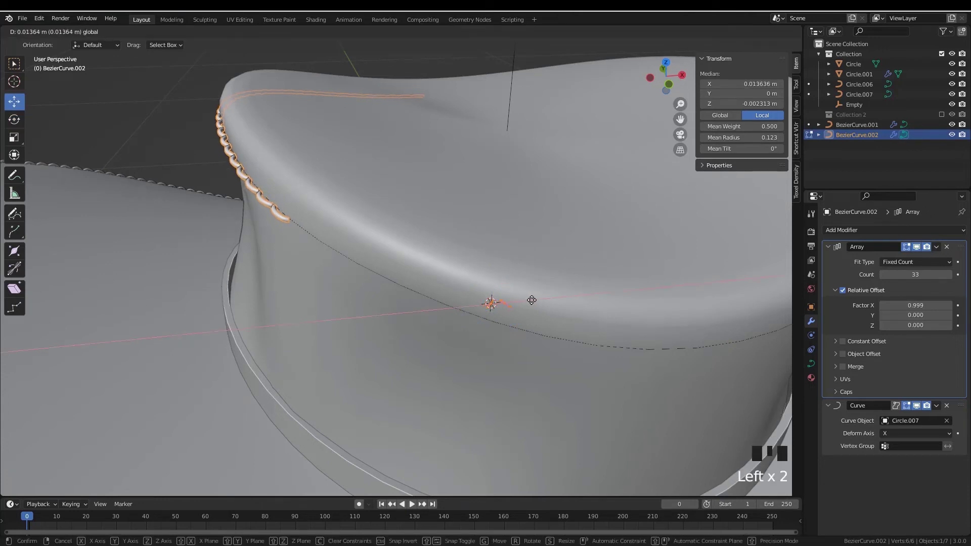
{"action": "left_click", "coordinate": [493, 272]}
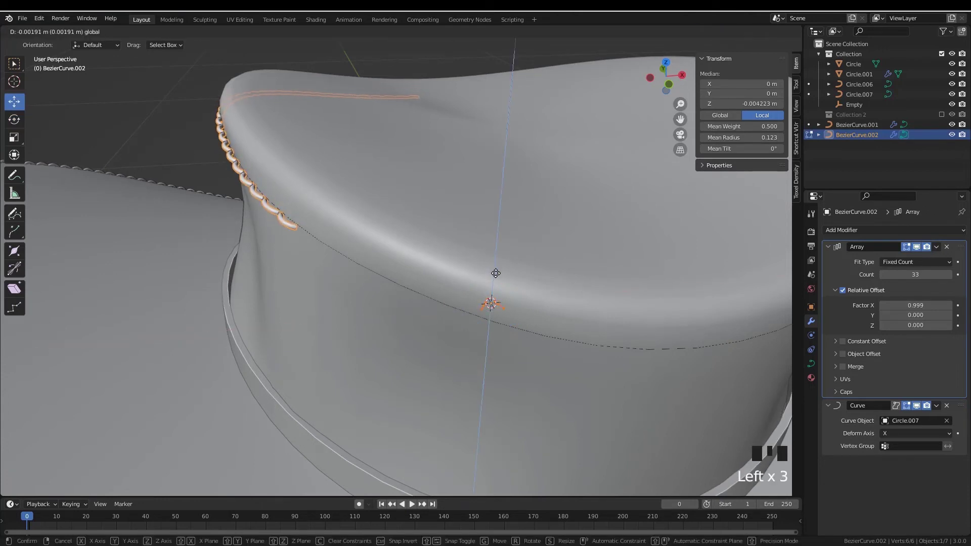
{"action": "left_click_drag", "start_coordinate": [474, 307], "coordinate": [462, 266]}
{"action": "left_click", "coordinate": [462, 266]}
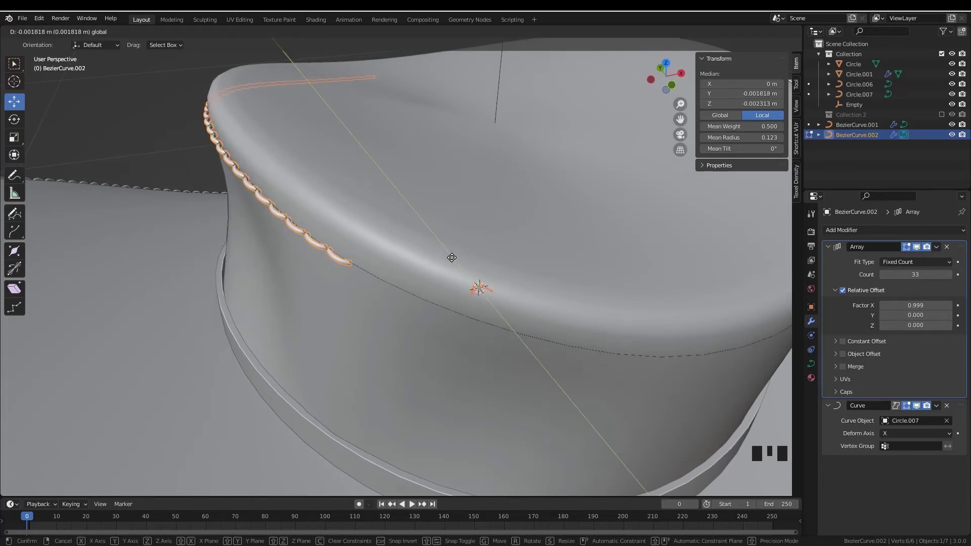
Nudge the stitches a last bit closer to the rim and return to object mode to check.
{"action": "key", "text": "Tab"}
{"action": "scroll", "scroll_direction": "down", "scroll_amount": 3}
{"action": "left_click_drag", "start_coordinate": [369, 267], "coordinate": [395, 251]}
{"action": "key", "text": "alt+a"}
{"action": "left_click_drag", "start_coordinate": [438, 259], "coordinate": [392, 237]}
{"action": "left_click", "coordinate": [393, 237]}
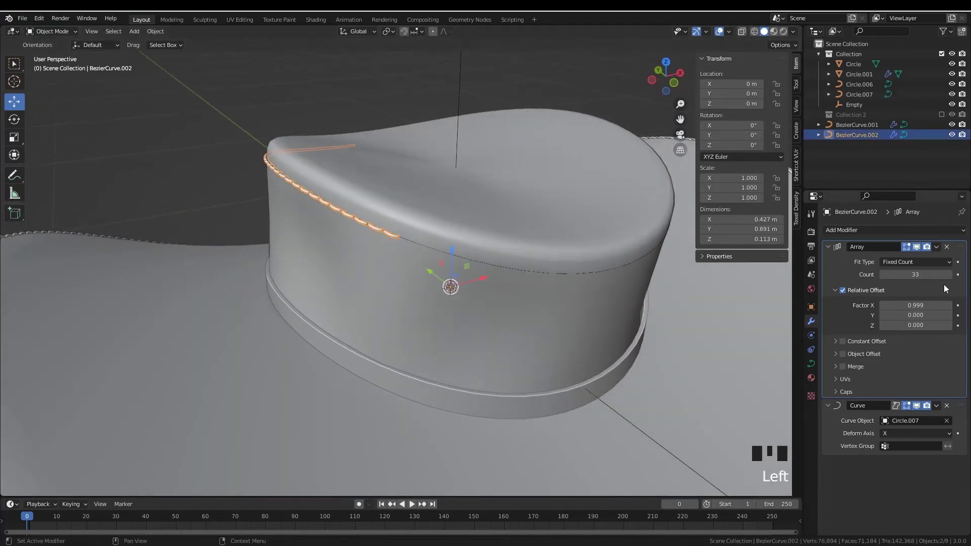
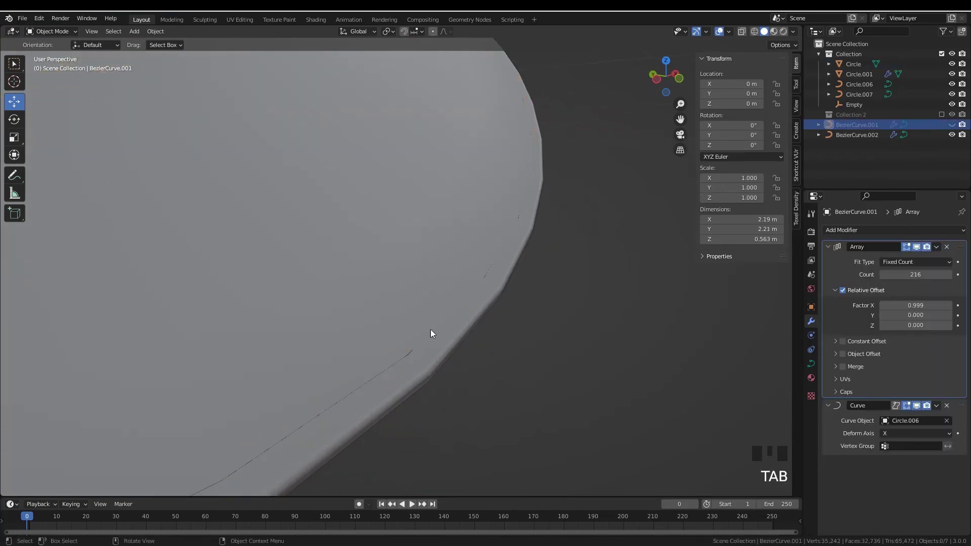
Add an edge loop near the brim Circle's outer edge and bevel that edge.
{"action": "left_click", "coordinate": [442, 319]}
{"action": "key", "text": "Tab"}
{"action": "key", "text": "ctrl+r"}
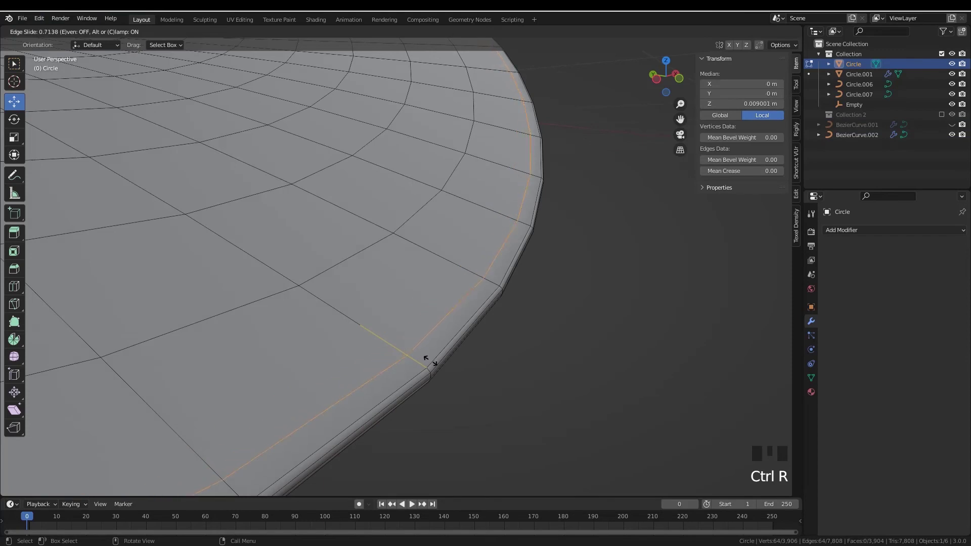
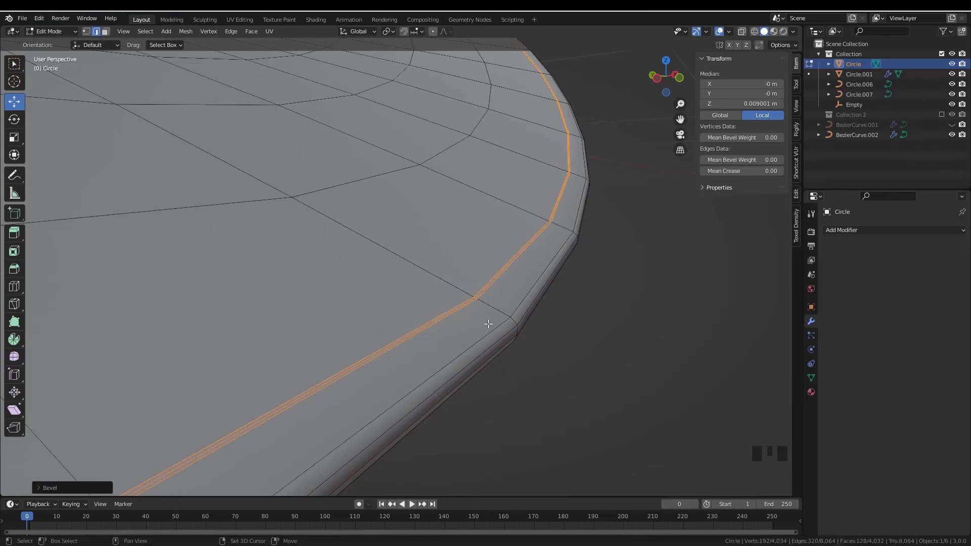
{"action": "left_click", "coordinate": [481, 290]}
{"action": "left_click_drag", "start_coordinate": [488, 314], "coordinate": [490, 259]}
{"action": "key", "text": "g"}
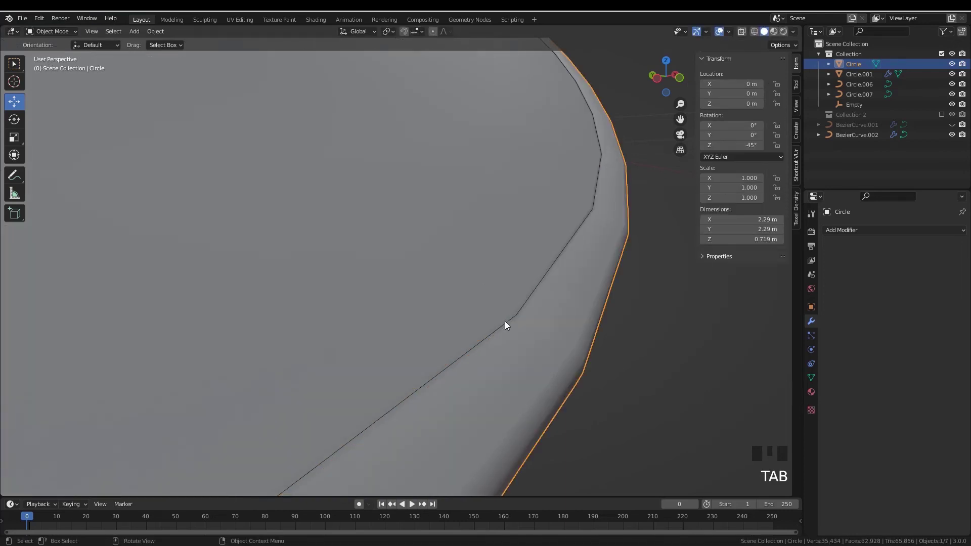
Unhide the BezierCurve.001 brim stitching and save Cowboy_Hat.blend.
{"action": "key", "text": "alt+h"}
{"action": "key", "text": "alt+a"}
{"action": "scroll", "scroll_direction": "down", "scroll_amount": 3}
{"action": "left_click_drag", "start_coordinate": [500, 326], "coordinate": [438, 337]}
{"action": "scroll", "scroll_direction": "up", "scroll_amount": 3}
{"action": "left_click_drag", "start_coordinate": [337, 310], "coordinate": [437, 304]}
{"action": "key", "text": "ctrl+s"}
{"action": "left_click_drag", "start_coordinate": [434, 304], "coordinate": [411, 291]}
{"action": "scroll", "scroll_direction": "up", "scroll_amount": 3}
Select the hat band Circle.001 so its modifiers are shown.
{"action": "left_click", "coordinate": [417, 288]}
{"action": "middle_click", "coordinate": [426, 308]}
{"action": "scroll", "scroll_direction": "up", "scroll_amount": 3}
{"action": "left_click", "coordinate": [437, 296]}
{"action": "scroll", "scroll_direction": "up", "scroll_amount": 3}
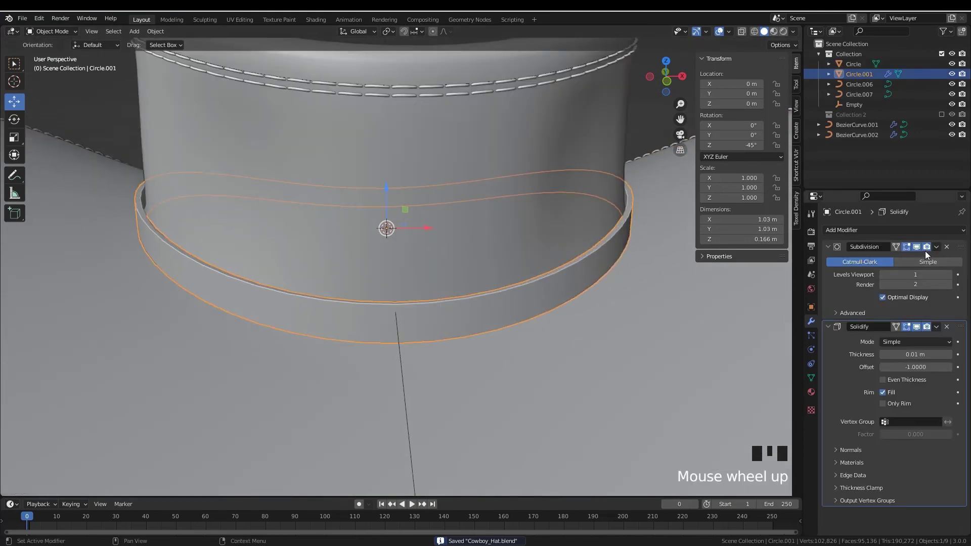
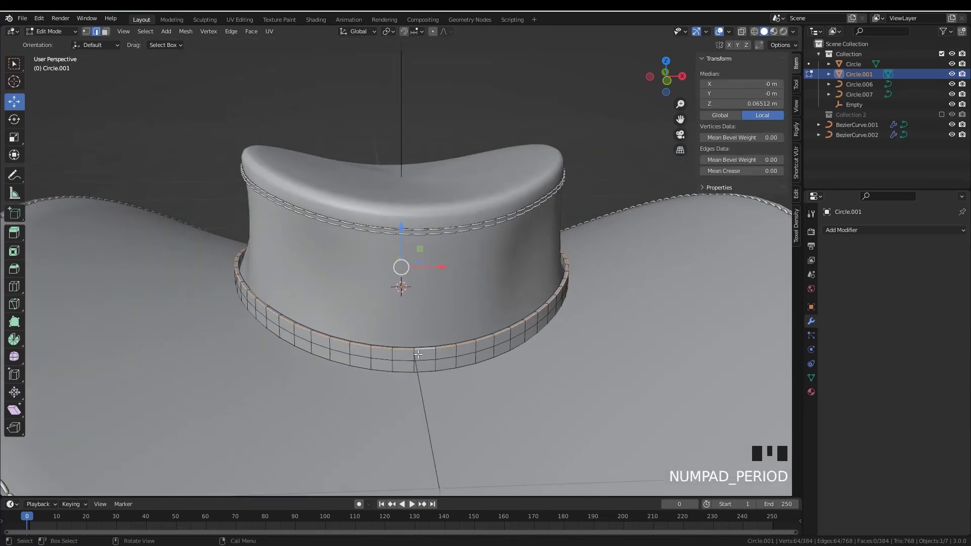
In the hat band's edit mode, select its top edge loop.
{"action": "left_click", "coordinate": [424, 348]}
{"action": "key", "text": "KP_Decimal"}
{"action": "scroll", "scroll_direction": "down", "scroll_amount": 3}
{"action": "left_click_drag", "start_coordinate": [408, 288], "coordinate": [370, 275]}
{"action": "key", "text": "alt+a"}
{"action": "left_click", "coordinate": [359, 277]}
{"action": "scroll", "scroll_direction": "up", "scroll_amount": 3}
Bevel the band's top edge, dragging out the bevel width.
{"action": "key", "text": "ctrl+b"}
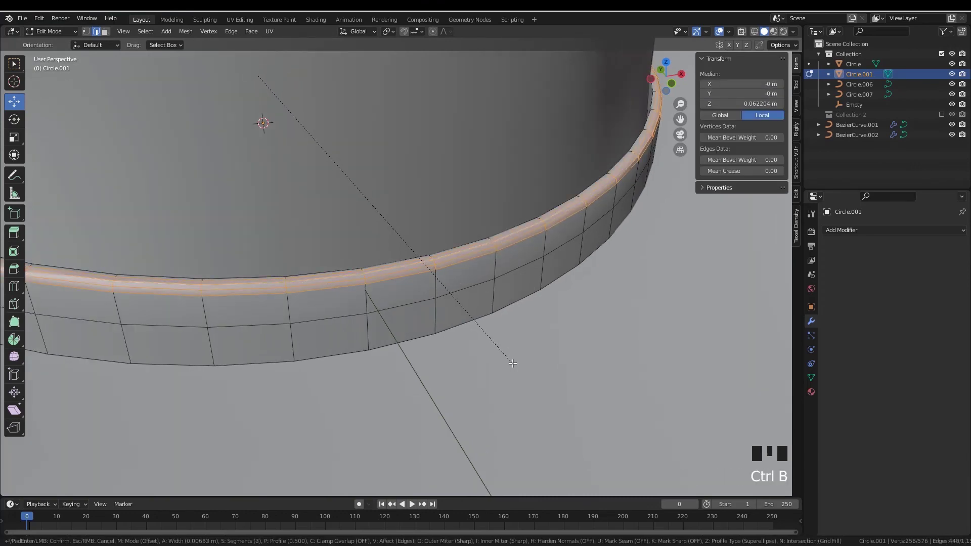
{"action": "key", "text": "Tab"}
{"action": "scroll", "scroll_direction": "down", "scroll_amount": 3}
{"action": "left_click_drag", "start_coordinate": [471, 326], "coordinate": [487, 331]}
{"action": "scroll", "scroll_direction": "up", "scroll_amount": 3}
{"action": "left_click_drag", "start_coordinate": [464, 320], "coordinate": [487, 318]}
{"action": "scroll", "scroll_direction": "up", "scroll_amount": 3}
{"action": "key", "text": "Tab"}
{"action": "left_click_drag", "start_coordinate": [472, 309], "coordinate": [496, 315]}
Redo the bevel with extra segments for a rounded lip and confirm it in object mode.
{"action": "key", "text": "ctrl+z"}
{"action": "key", "text": "ctrl+z"}
{"action": "key", "text": "ctrl+b"}
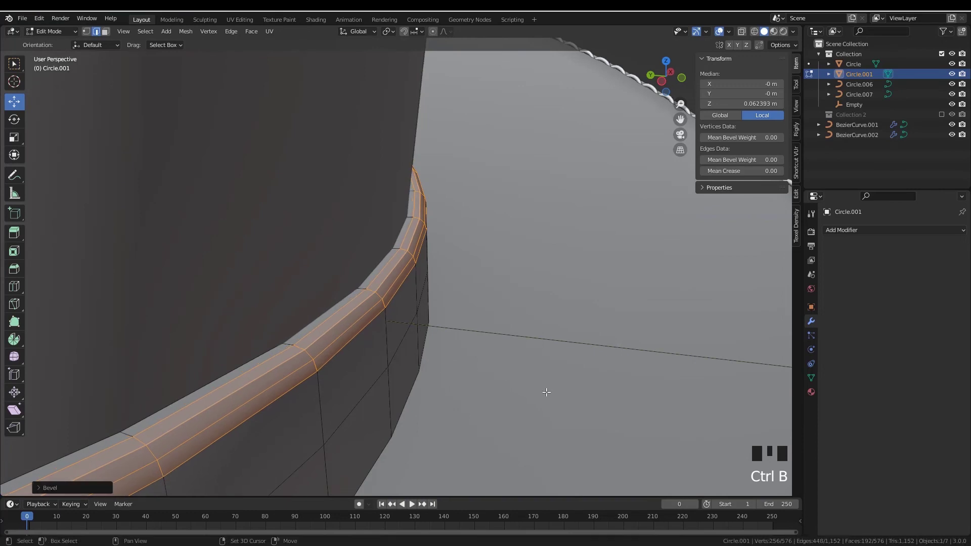
{"action": "key", "text": "Tab"}
{"action": "left_click", "coordinate": [814, 380]}
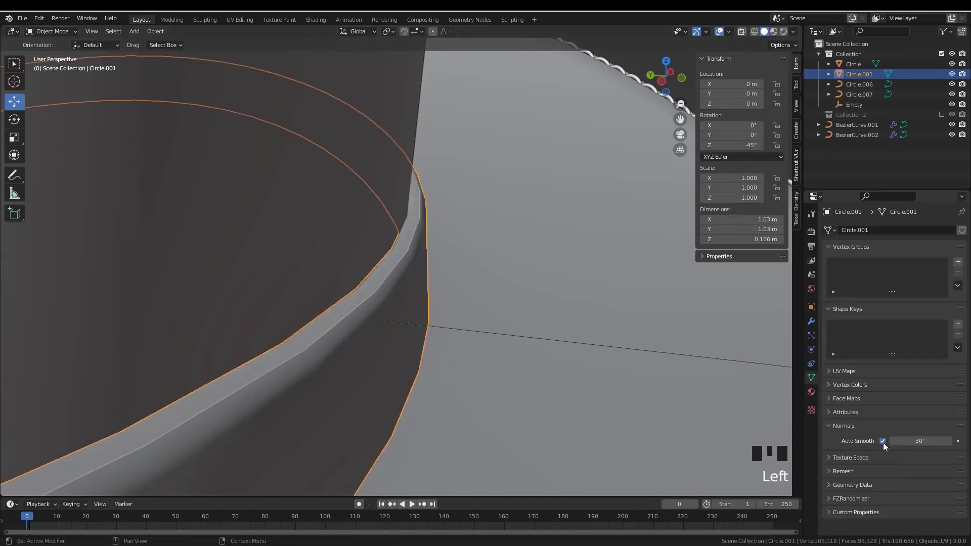
Face the front of the hat band and enter its edit mode in face select.
{"action": "left_click_drag", "start_coordinate": [850, 487], "coordinate": [341, 285]}
{"action": "scroll", "scroll_direction": "down", "scroll_amount": 3}
{"action": "left_click_drag", "start_coordinate": [290, 270], "coordinate": [320, 285]}
{"action": "key", "text": "alt+a"}
{"action": "scroll", "scroll_direction": "down", "scroll_amount": 3}
{"action": "left_click_drag", "start_coordinate": [369, 295], "coordinate": [362, 285]}
{"action": "scroll", "scroll_direction": "down", "scroll_amount": 3}
{"action": "left_click_drag", "start_coordinate": [357, 292], "coordinate": [369, 276]}
{"action": "left_click", "coordinate": [369, 276]}
{"action": "key", "text": "Tab"}
{"action": "middle_click", "coordinate": [401, 297]}
{"action": "scroll", "scroll_direction": "up", "scroll_amount": 3}
{"action": "middle_click", "coordinate": [407, 294]}
{"action": "key", "text": "3"}
{"action": "key", "text": "alt+a"}
Select the front band faces, dissolve them into one and extrude it outward as a small loop.
{"action": "left_click", "coordinate": [400, 289]}
{"action": "left_click", "coordinate": [369, 292]}
{"action": "middle_click", "coordinate": [362, 312]}
{"action": "scroll", "scroll_direction": "up", "scroll_amount": 3}
{"action": "left_click", "coordinate": [454, 294]}
{"action": "key", "text": "ctrl+x"}
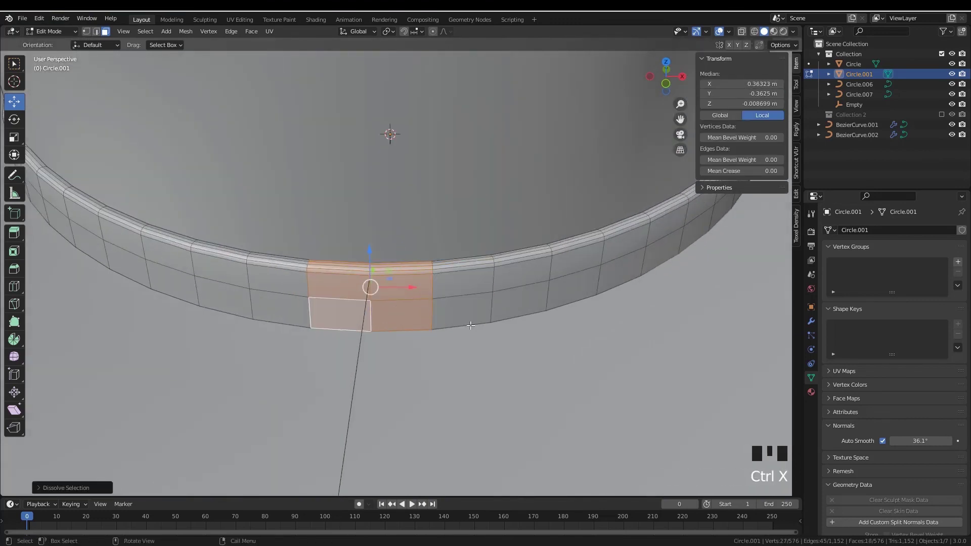
{"action": "key", "text": "shift+d"}
{"action": "left_click_drag", "start_coordinate": [464, 322], "coordinate": [506, 320]}
{"action": "key", "text": "e"}
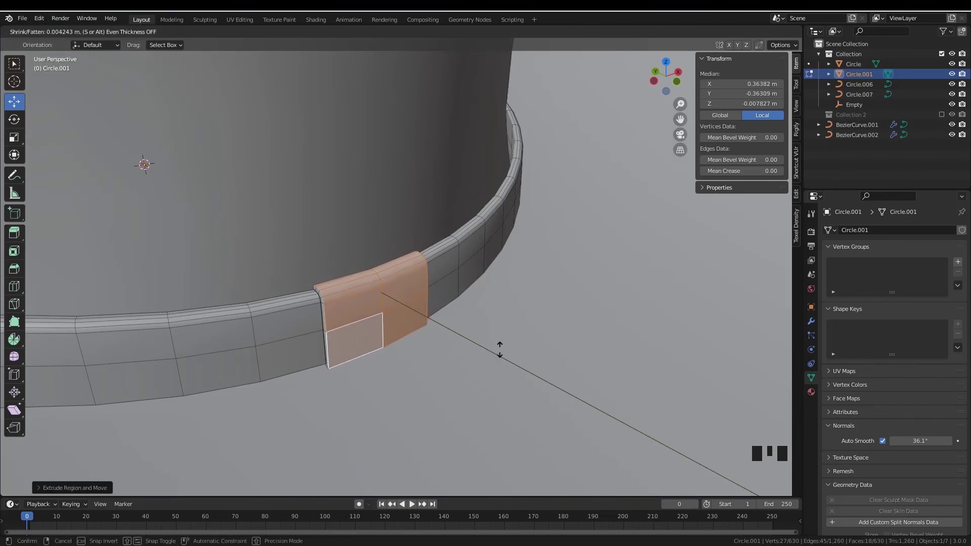
Orbit around the band to inspect the new loop from all sides and save.
{"action": "scroll", "scroll_direction": "down", "scroll_amount": 3}
{"action": "left_click_drag", "start_coordinate": [483, 329], "coordinate": [453, 315]}
{"action": "key", "text": "Tab"}
{"action": "scroll", "scroll_direction": "down", "scroll_amount": 3}
{"action": "left_click_drag", "start_coordinate": [430, 285], "coordinate": [449, 263]}
{"action": "key", "text": "alt+a"}
{"action": "scroll", "scroll_direction": "down", "scroll_amount": 3}
{"action": "left_click_drag", "start_coordinate": [446, 279], "coordinate": [415, 297]}
{"action": "key", "text": "ctrl+s"}
{"action": "scroll", "scroll_direction": "down", "scroll_amount": 3}
{"action": "left_click_drag", "start_coordinate": [406, 301], "coordinate": [431, 290]}
{"action": "scroll", "scroll_direction": "up", "scroll_amount": 3}
{"action": "left_click_drag", "start_coordinate": [440, 300], "coordinate": [390, 302]}
{"action": "left_click", "coordinate": [434, 324]}
{"action": "left_click_drag", "start_coordinate": [433, 332], "coordinate": [441, 302]}
{"action": "scroll", "scroll_direction": "up", "scroll_amount": 3}
{"action": "left_click_drag", "start_coordinate": [413, 310], "coordinate": [431, 295]}
{"action": "scroll", "scroll_direction": "up", "scroll_amount": 3}
{"action": "scroll", "scroll_direction": "up", "scroll_amount": 3}
Select the whole band mesh and adjust its position slightly.
{"action": "key", "text": "Tab"}
{"action": "key", "text": "a"}
{"action": "left_click", "coordinate": [330, 225]}
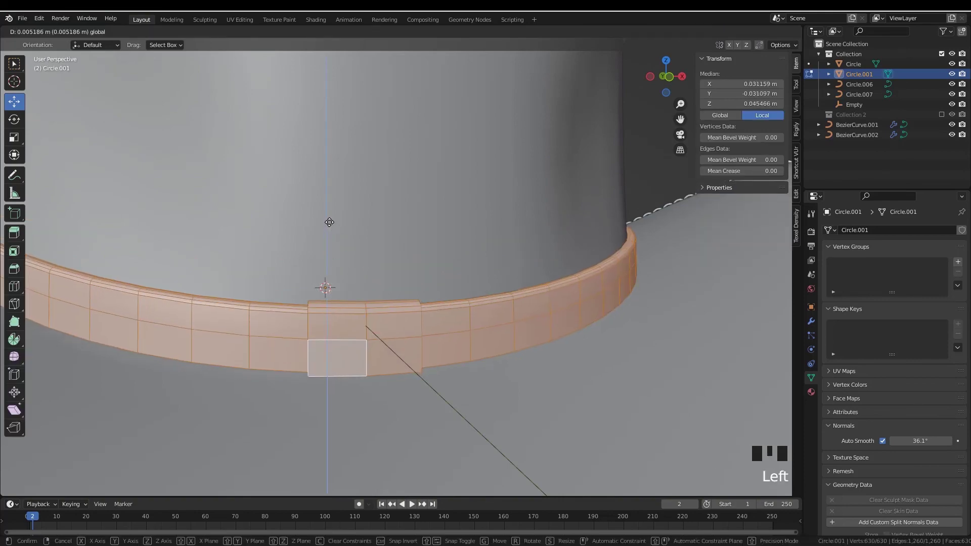
{"action": "middle_click", "coordinate": [424, 325]}
{"action": "key", "text": "Tab"}
{"action": "key", "text": "shift+h"}
From underneath, select the band's bottom edge loops in edge select.
{"action": "left_click_drag", "start_coordinate": [418, 324], "coordinate": [433, 305]}
{"action": "scroll", "scroll_direction": "up", "scroll_amount": 3}
{"action": "left_click_drag", "start_coordinate": [478, 364], "coordinate": [477, 334]}
{"action": "scroll", "scroll_direction": "up", "scroll_amount": 3}
{"action": "key", "text": "alt+a"}
{"action": "left_click", "coordinate": [469, 336]}
{"action": "key", "text": "2"}
{"action": "key", "text": "alt+a"}
{"action": "left_click", "coordinate": [481, 343]}
{"action": "left_click", "coordinate": [389, 317]}
{"action": "left_click_drag", "start_coordinate": [451, 342], "coordinate": [484, 357]}
Bevel the band's lower edge with segments and set its width.
{"action": "key", "text": "ctrl+b"}
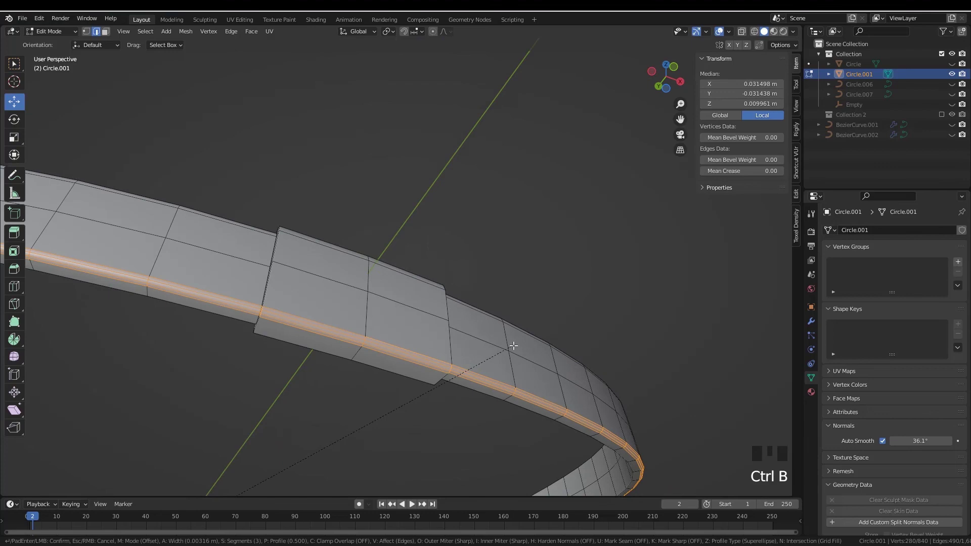
{"action": "key", "text": "Tab"}
{"action": "left_click_drag", "start_coordinate": [457, 335], "coordinate": [410, 348]}
{"action": "scroll", "scroll_direction": "down", "scroll_amount": 3}
{"action": "left_click_drag", "start_coordinate": [413, 354], "coordinate": [422, 362]}
{"action": "key", "text": "alt+h"}
Return to object mode, save Cowboy_Hat.blend and review the finished hat.
{"action": "scroll", "scroll_direction": "down", "scroll_amount": 3}
{"action": "middle_click", "coordinate": [421, 337]}
{"action": "key", "text": "alt+a"}
{"action": "scroll", "scroll_direction": "down", "scroll_amount": 3}
{"action": "middle_click", "coordinate": [427, 332]}
{"action": "key", "text": "ctrl+s"}
{"action": "middle_click", "coordinate": [440, 337]}
{"action": "scroll", "scroll_direction": "up", "scroll_amount": 3}
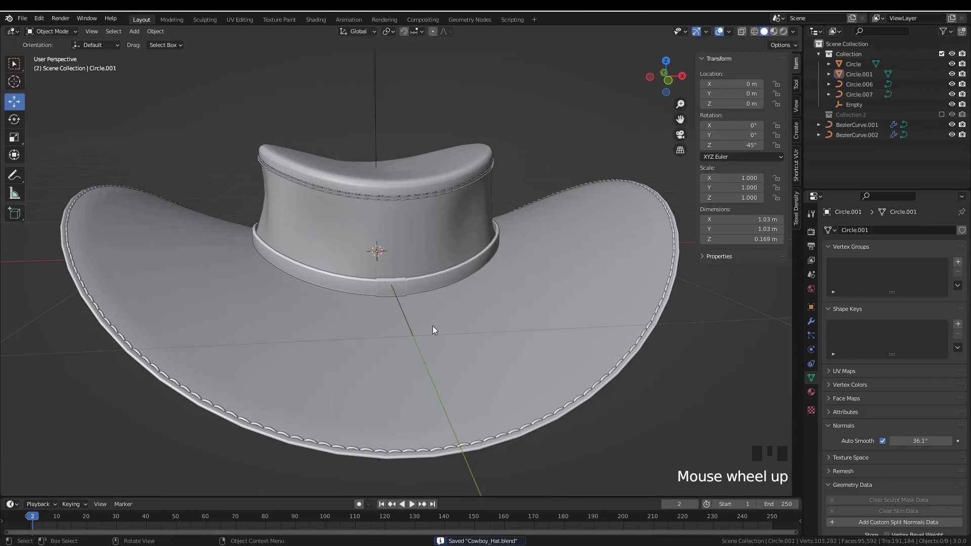